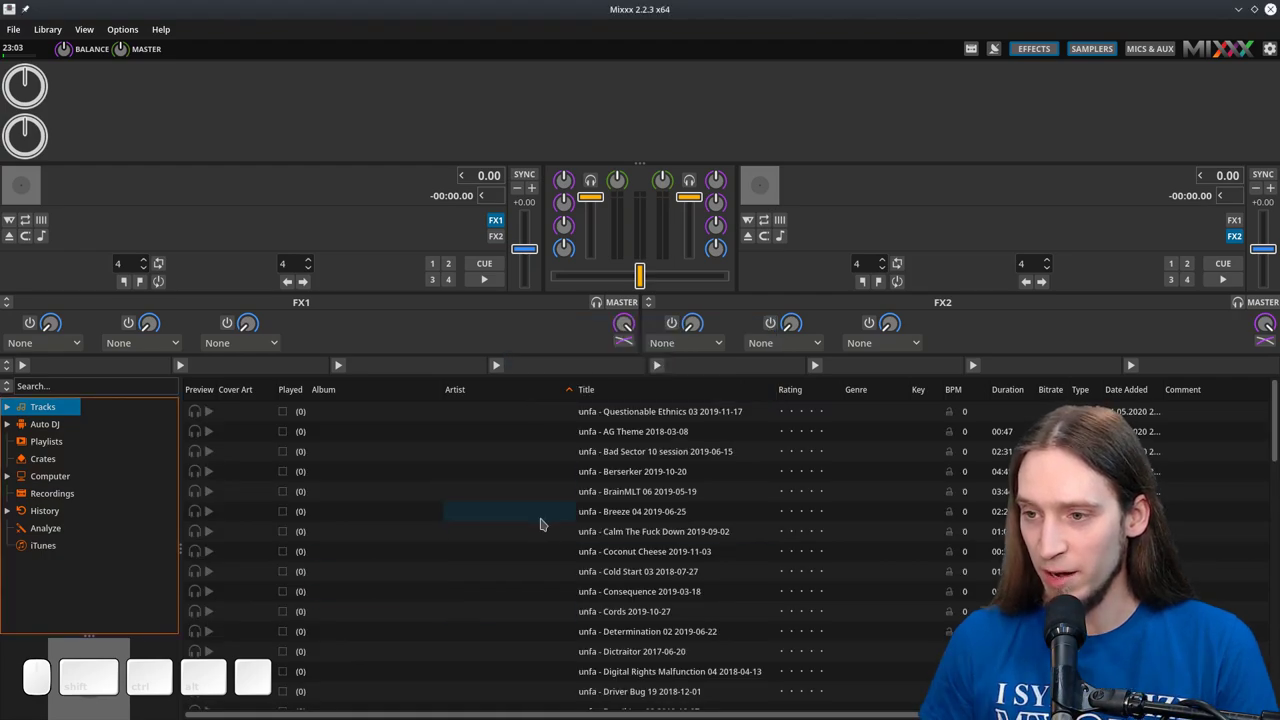
# Step: Browse the track library to locate Questionable Ethics 03 and Berserker 2019-10-20
pyautogui.scroll(-3)
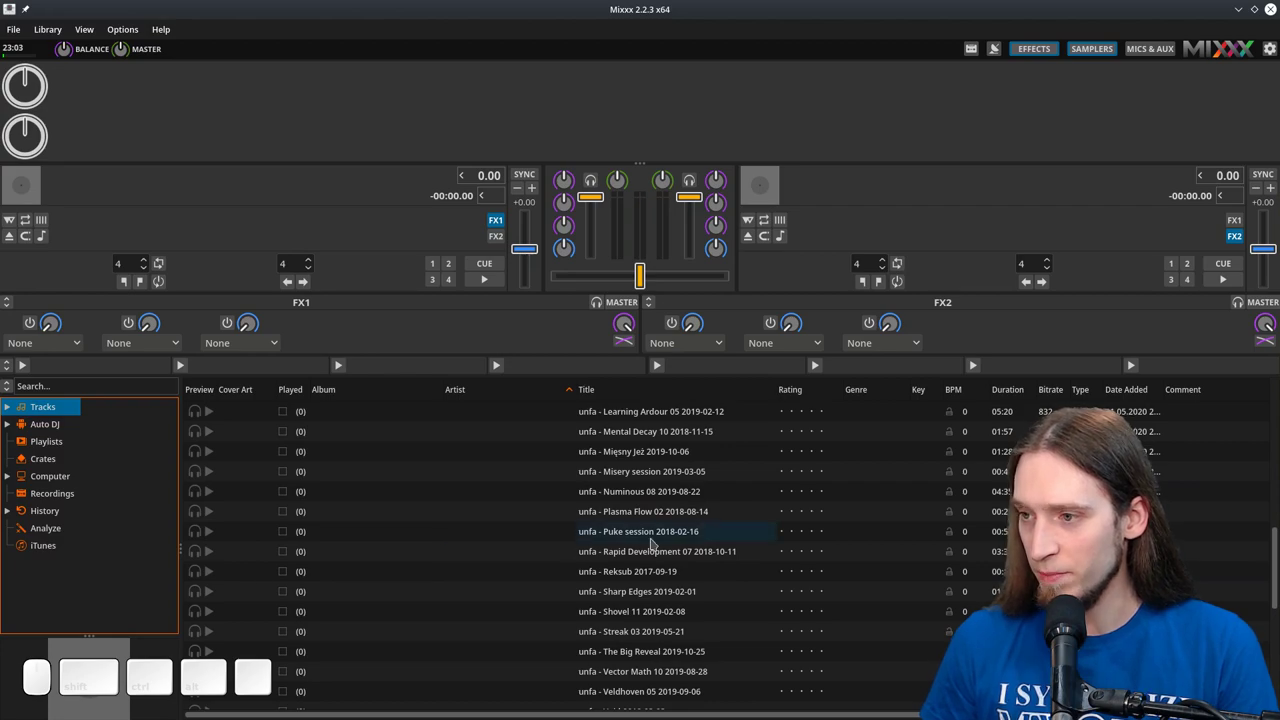
pyautogui.scroll(3)
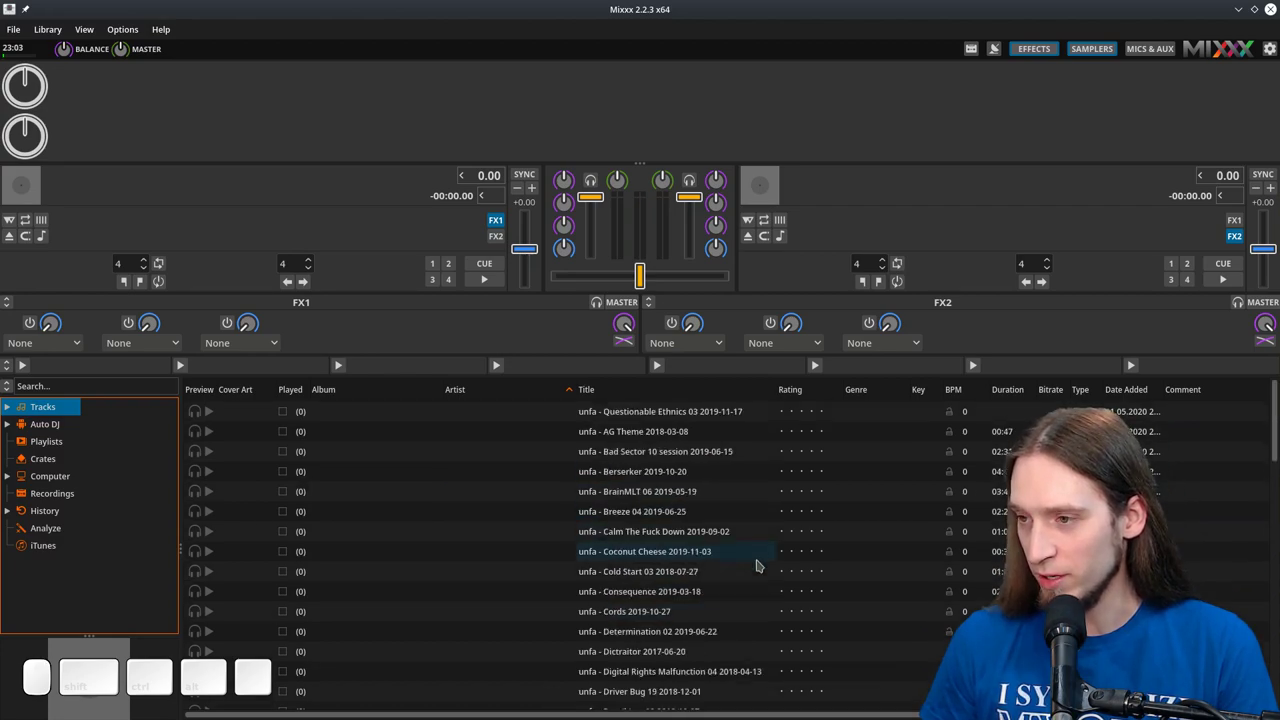
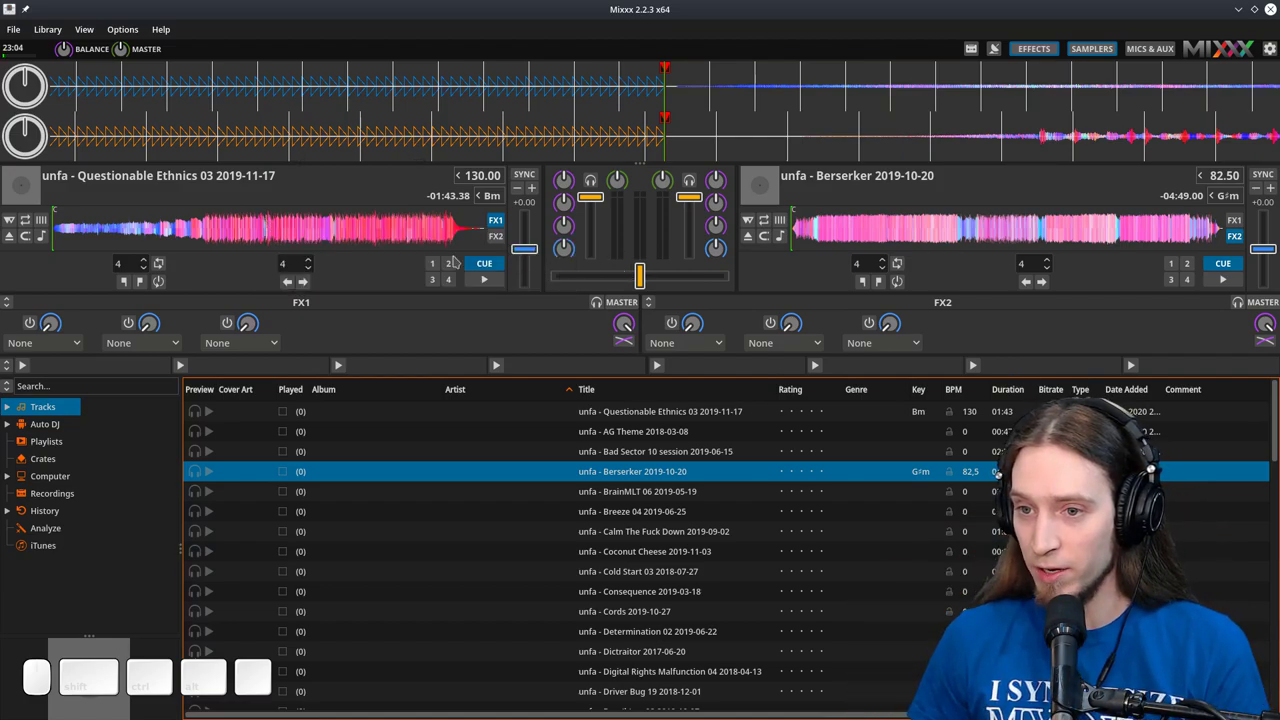
# Step: Start Questionable Ethics 03, bring in Berserker, fade fully to deck 2, and toggle the maximized library
pyautogui.click(1157, 461)
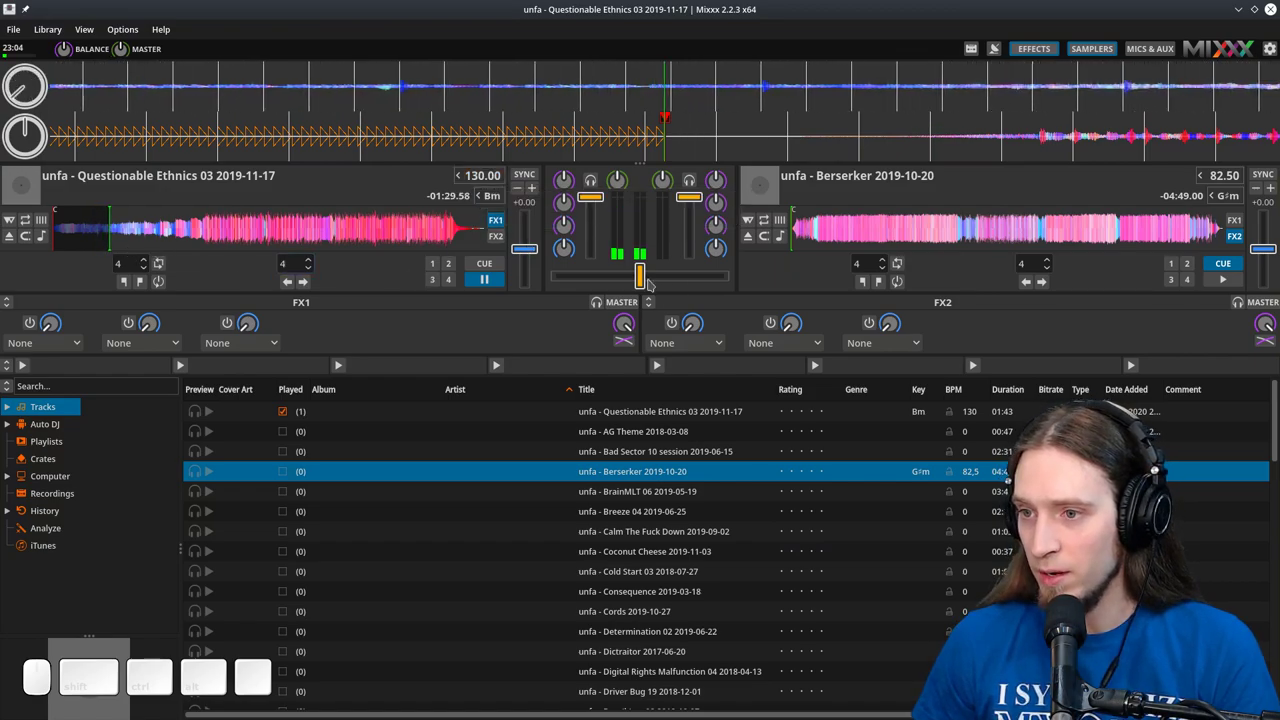
pyautogui.click(1158, 459)
pyautogui.click(1038, 234)
pyautogui.click(1038, 234)
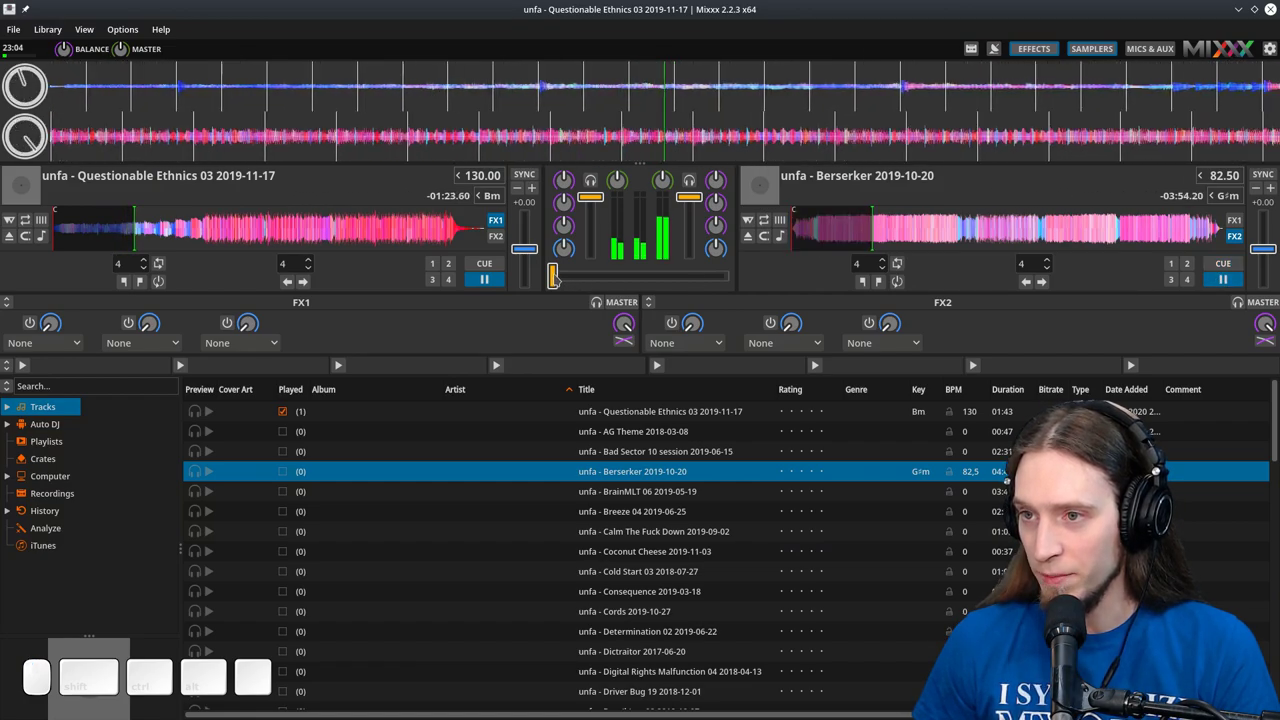
pyautogui.moveTo(1038, 234); pyautogui.dragTo(1038, 234)
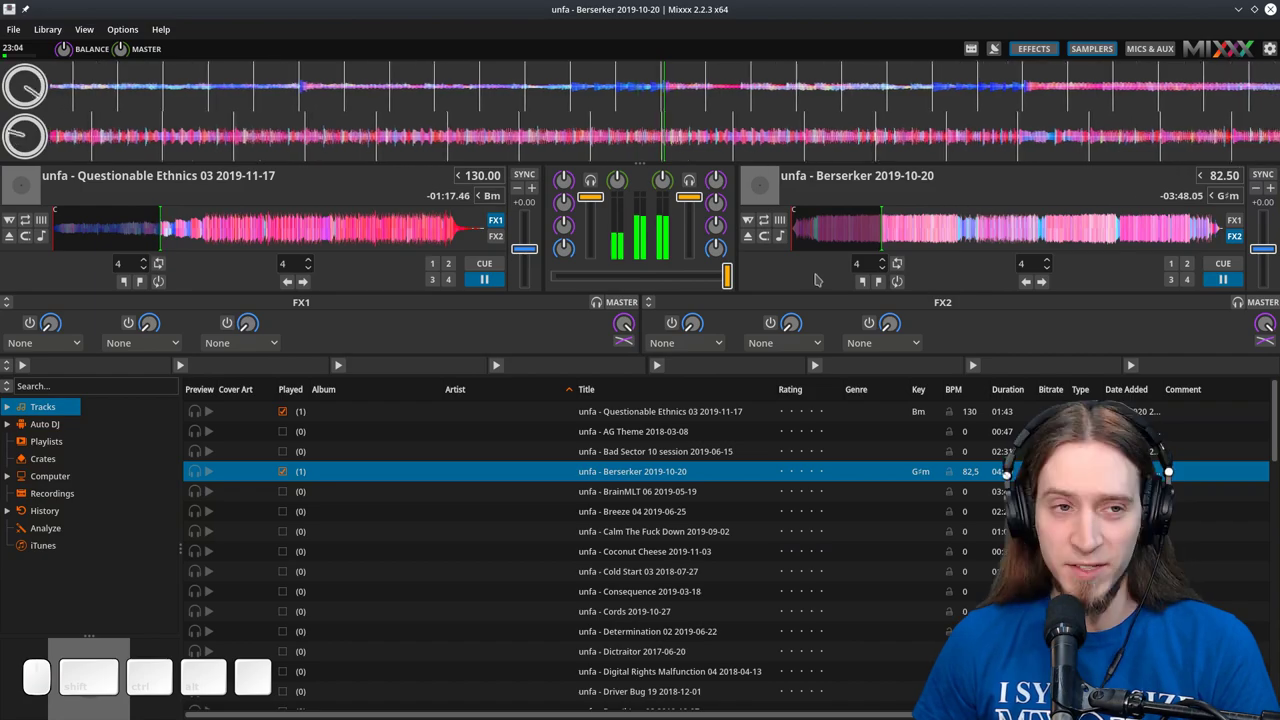
pyautogui.press('space')
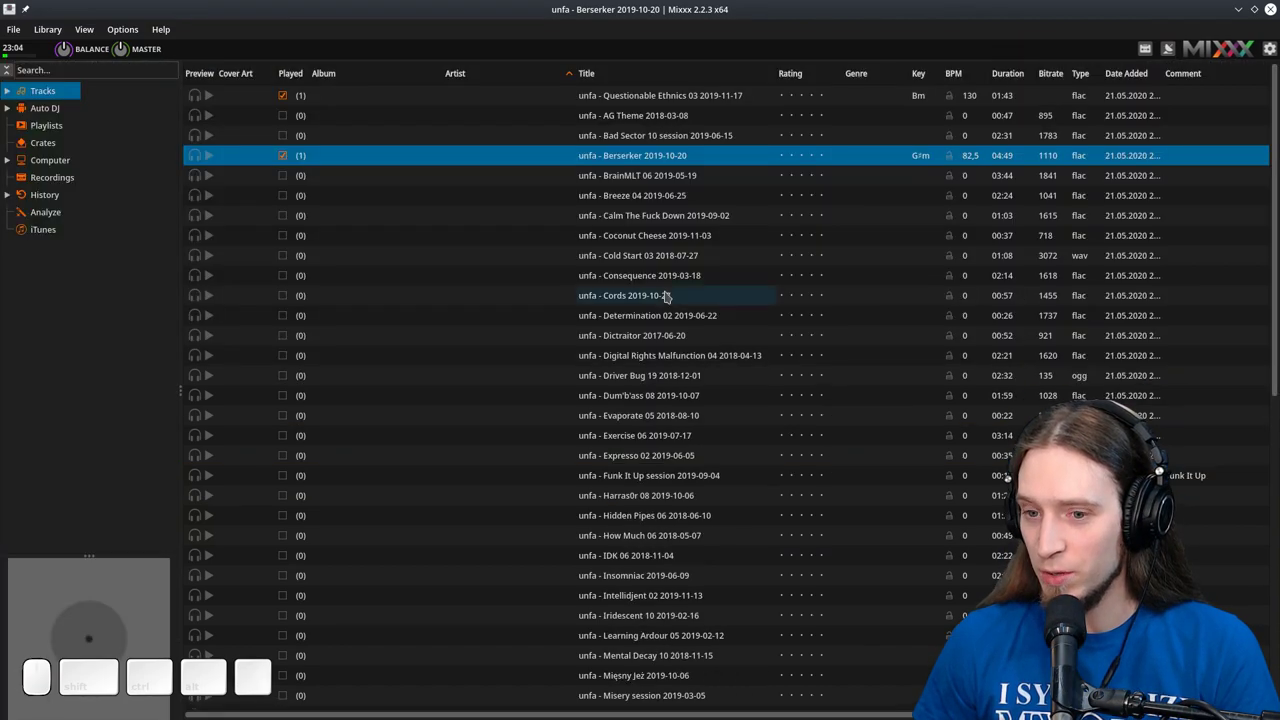
pyautogui.press('space')
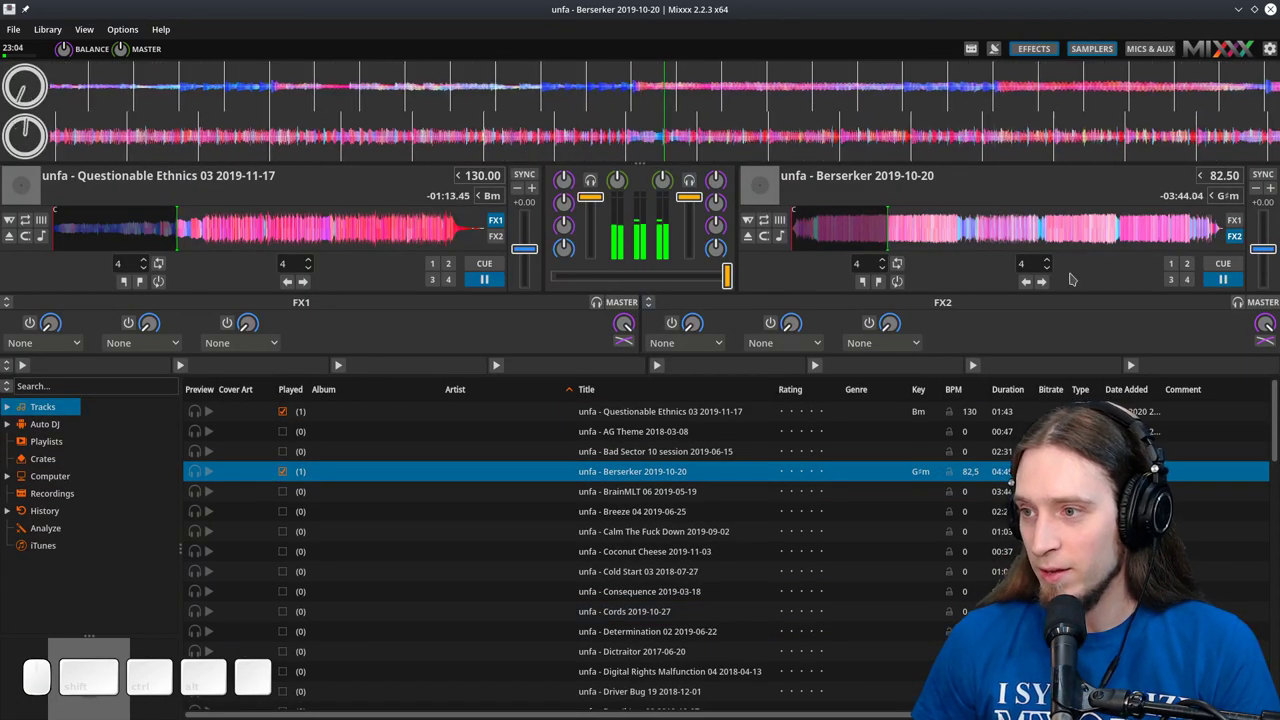
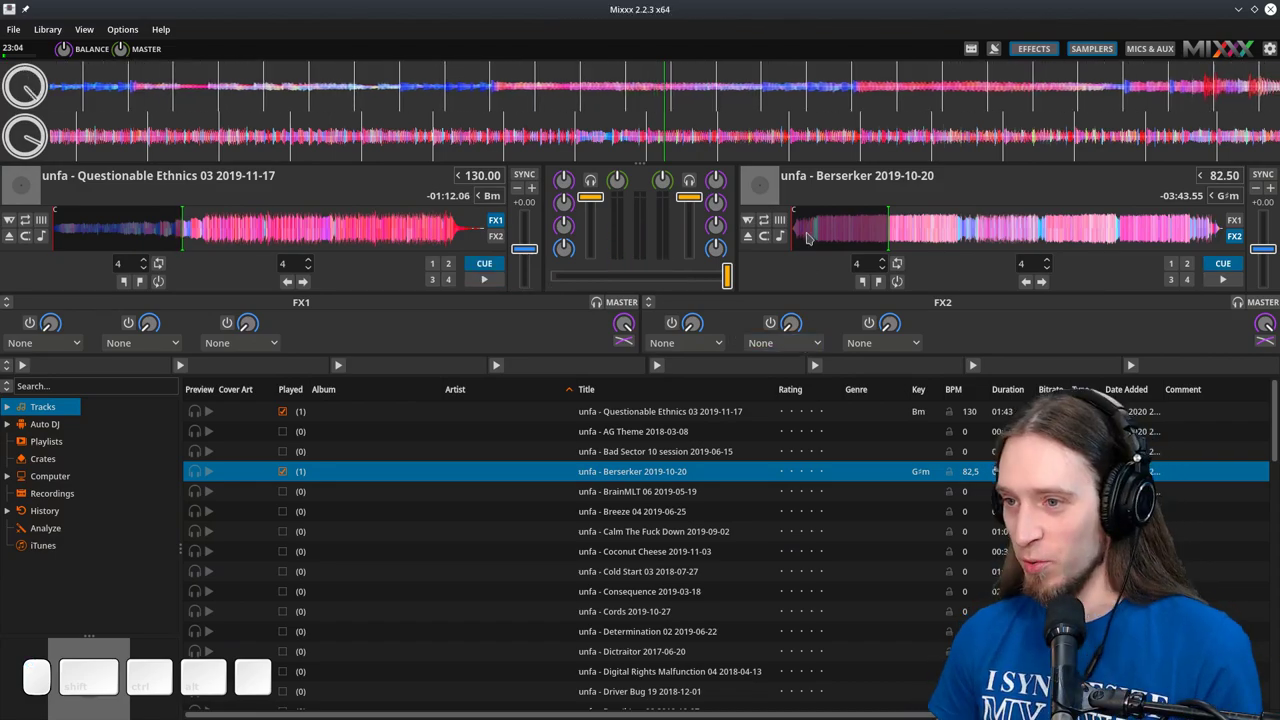
# Step: Centre the crossfader and scratch back and forth through the first track's waveform
pyautogui.moveTo(1157, 452); pyautogui.dragTo(1158, 454)
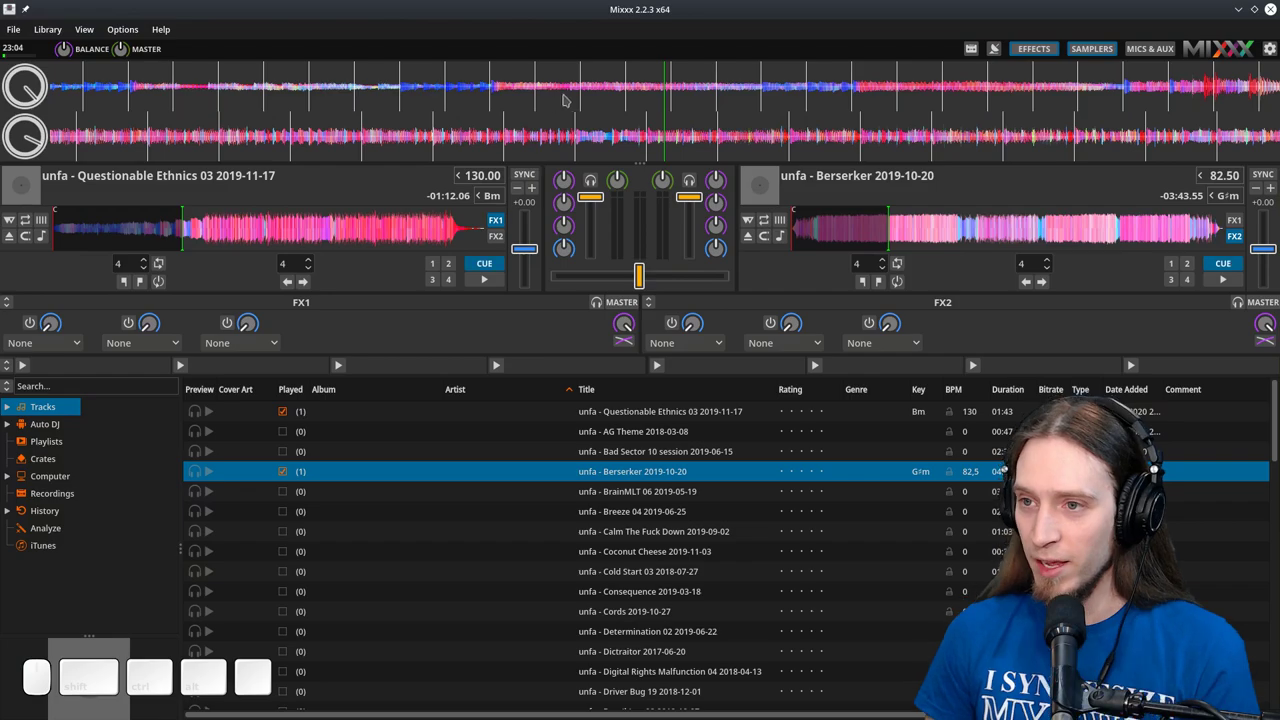
pyautogui.moveTo(1166, 457); pyautogui.dragTo(1159, 456)
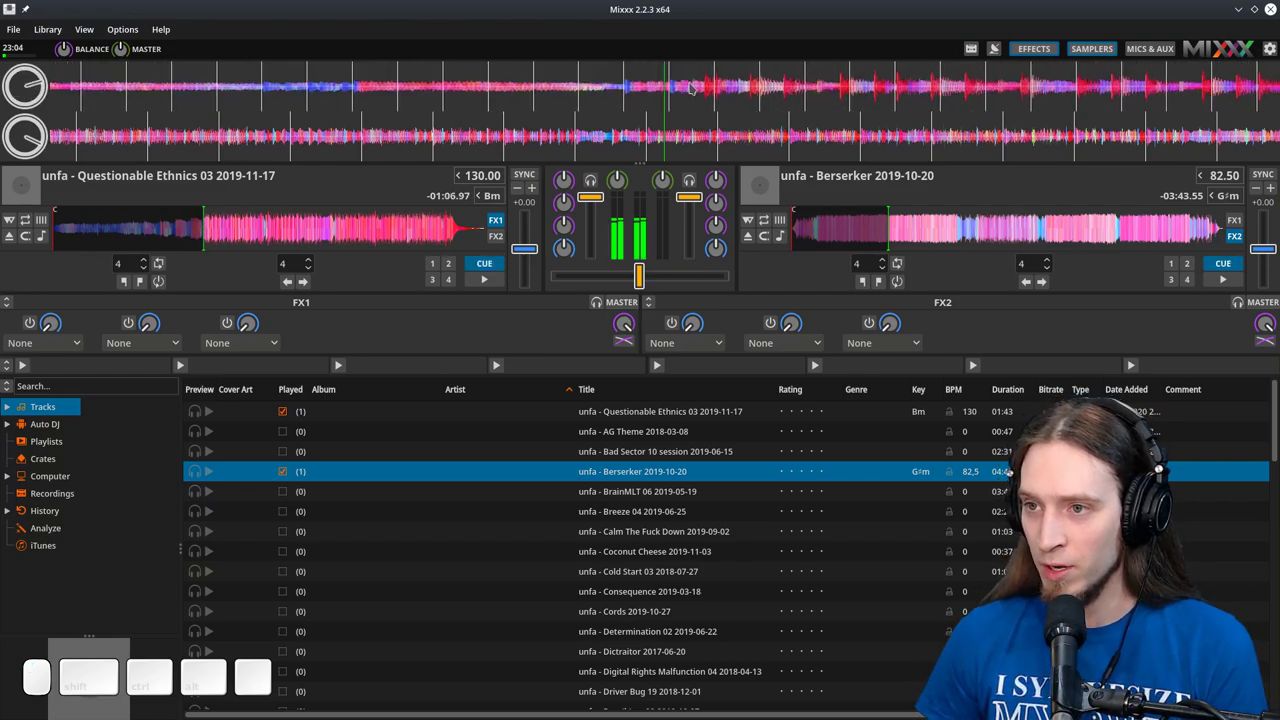
pyautogui.moveTo(1167, 458); pyautogui.dragTo(1164, 457)
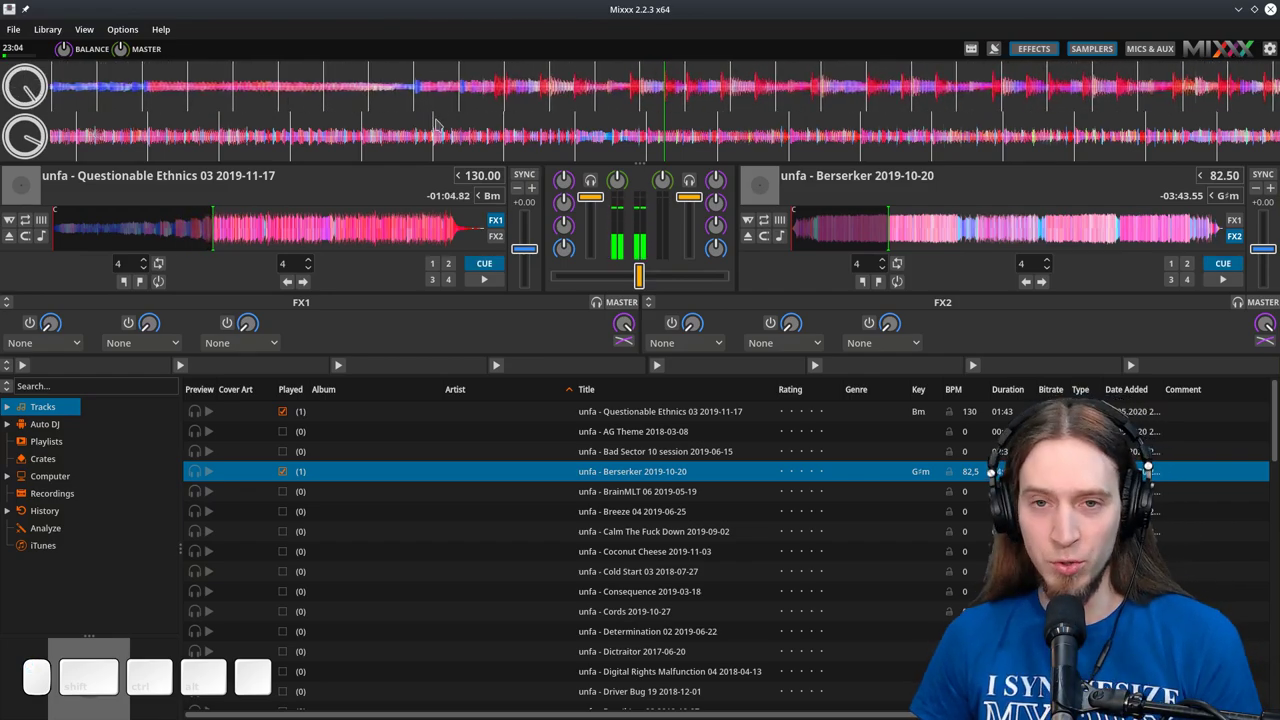
pyautogui.click(1008, 459)
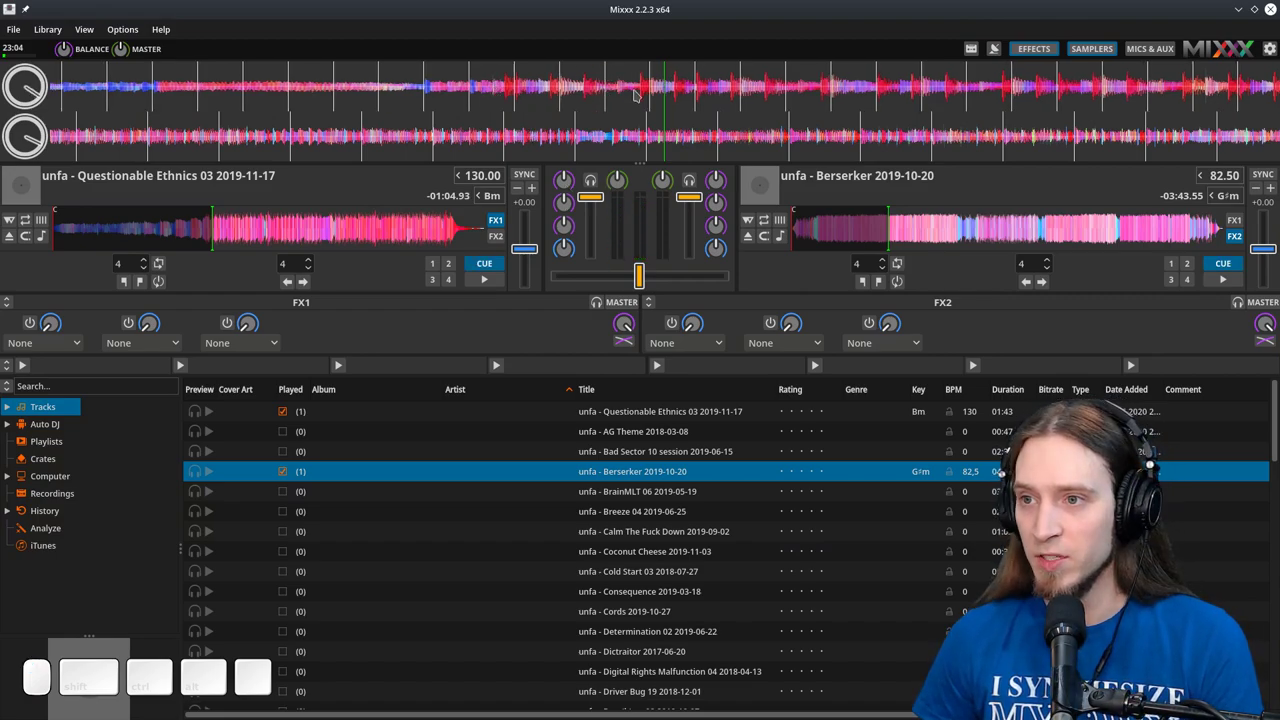
pyautogui.moveTo(1151, 461); pyautogui.dragTo(1152, 460)
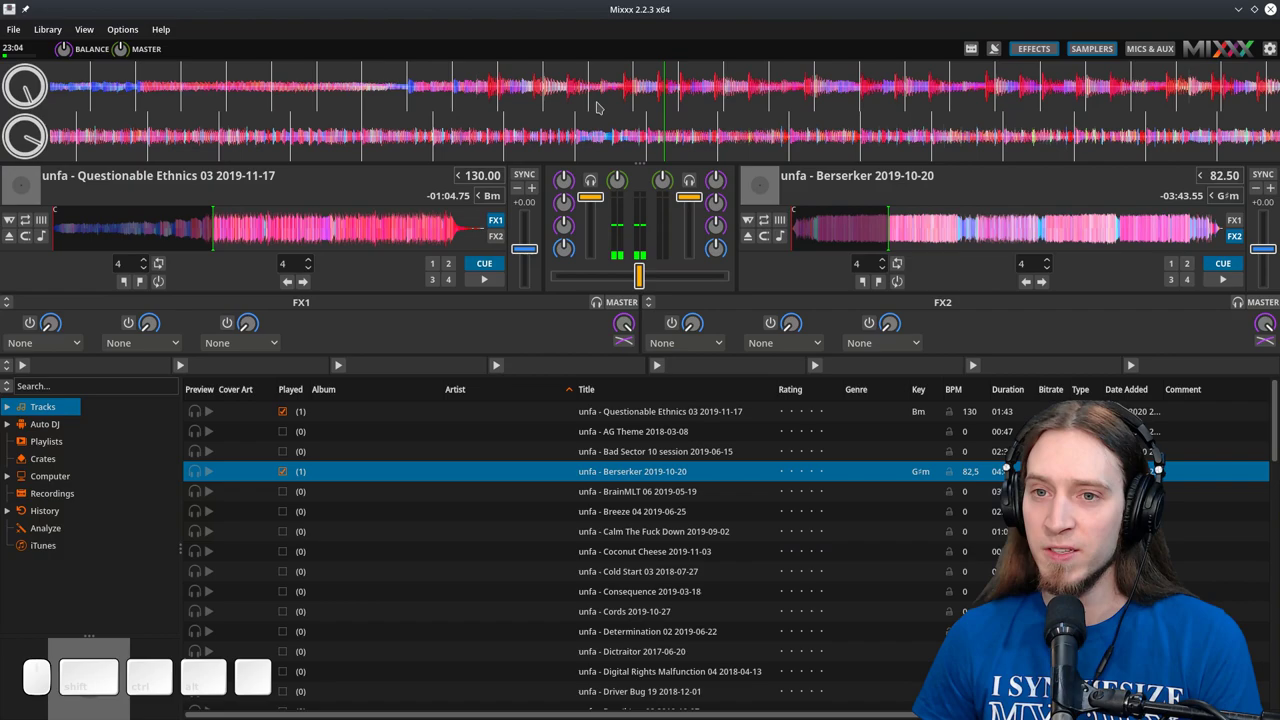
pyautogui.moveTo(1162, 456); pyautogui.dragTo(1162, 464)
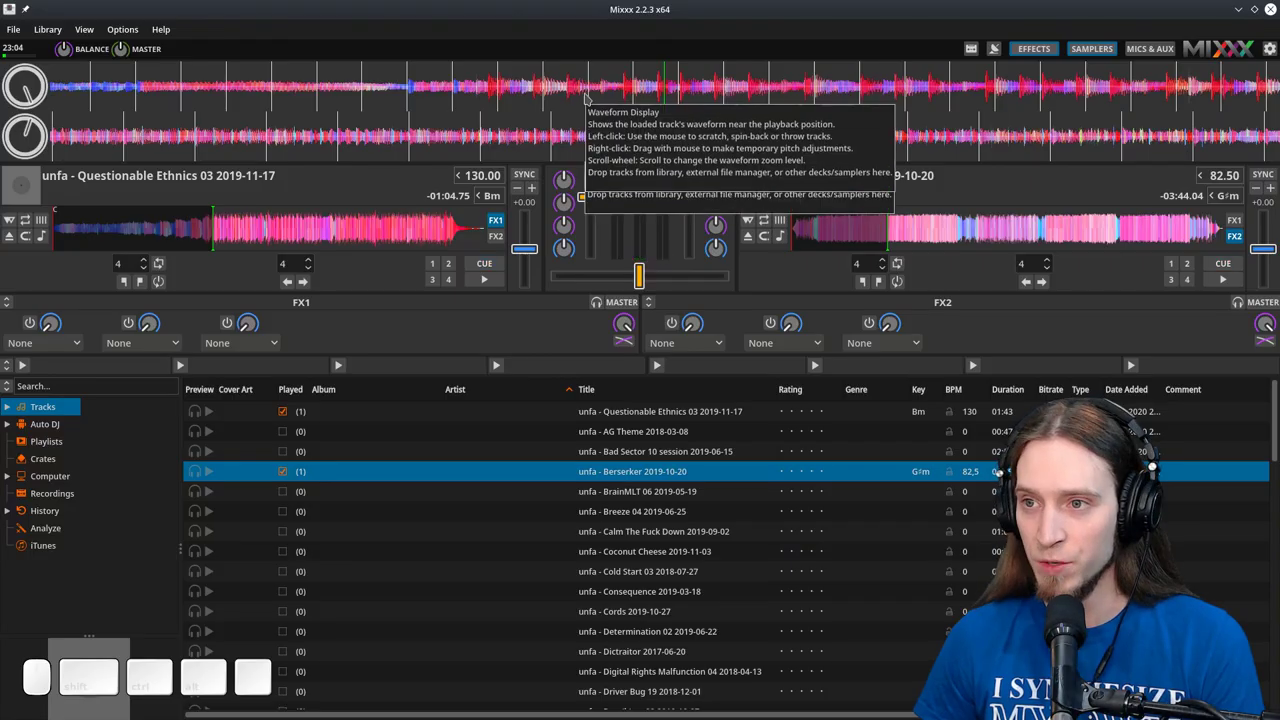
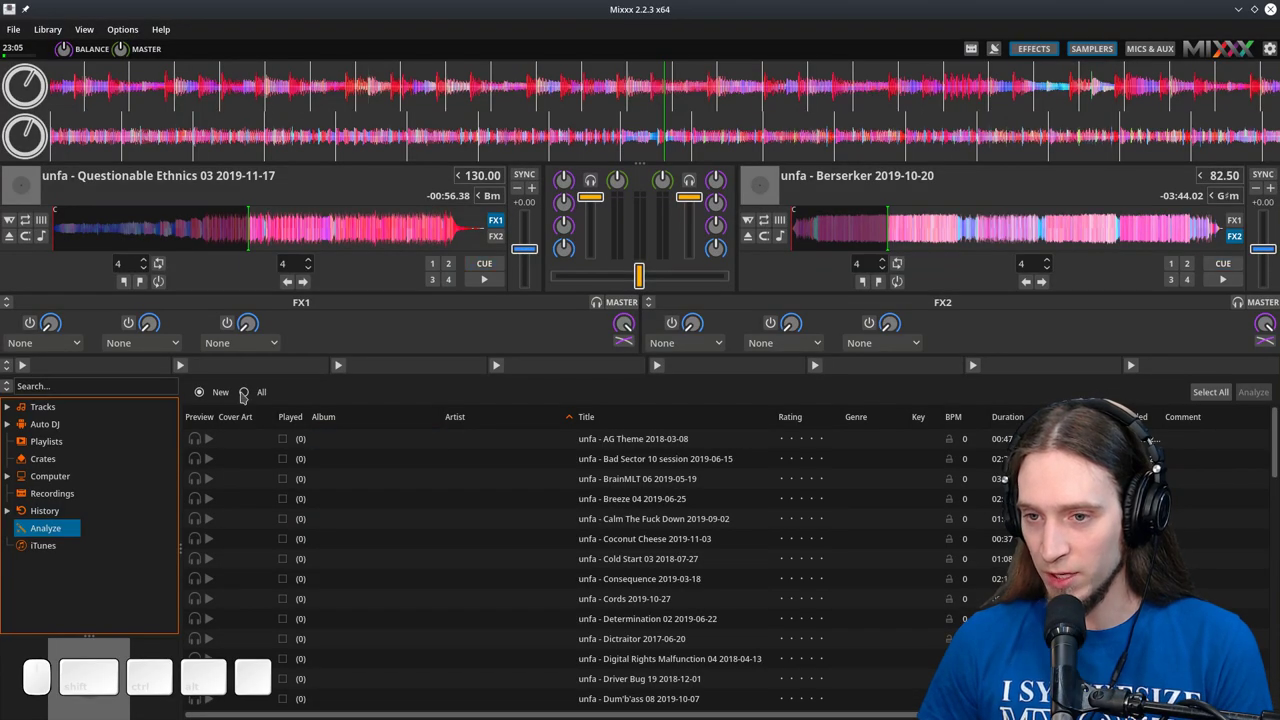
# Step: List all 60 tracks in the Analyze view and start analysing them
pyautogui.click(1153, 467)
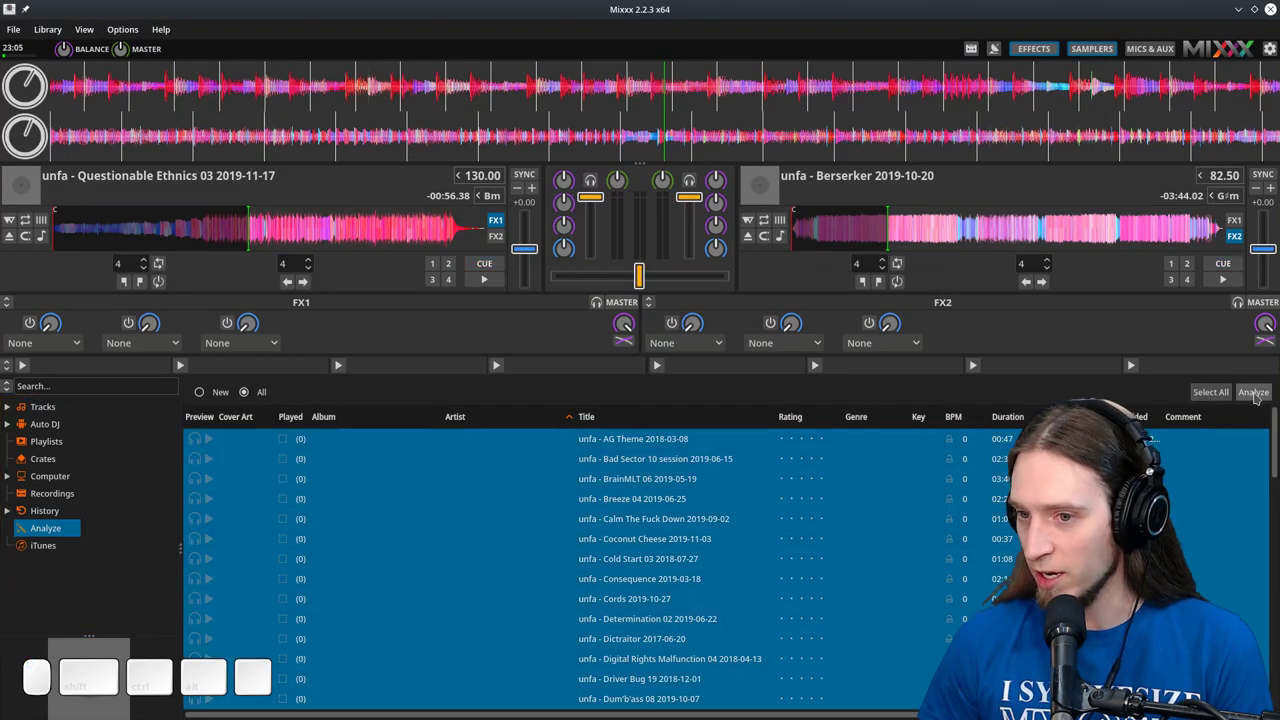
pyautogui.click(1157, 468)
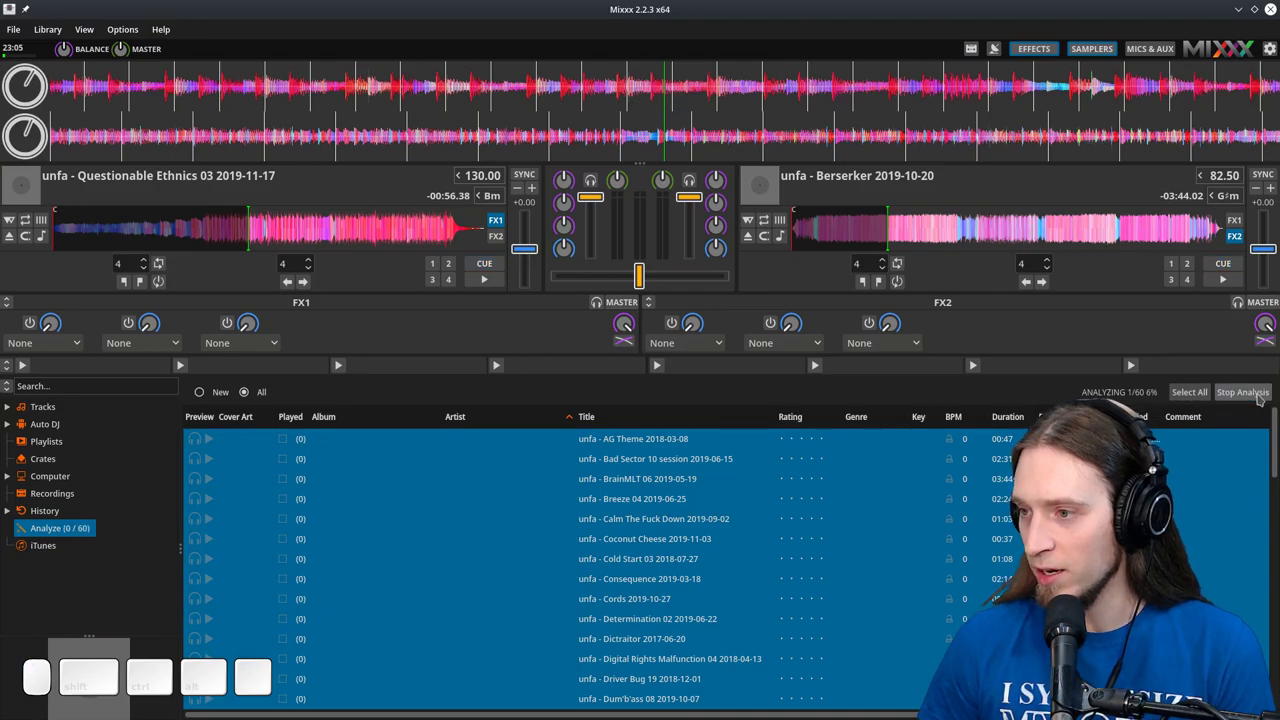
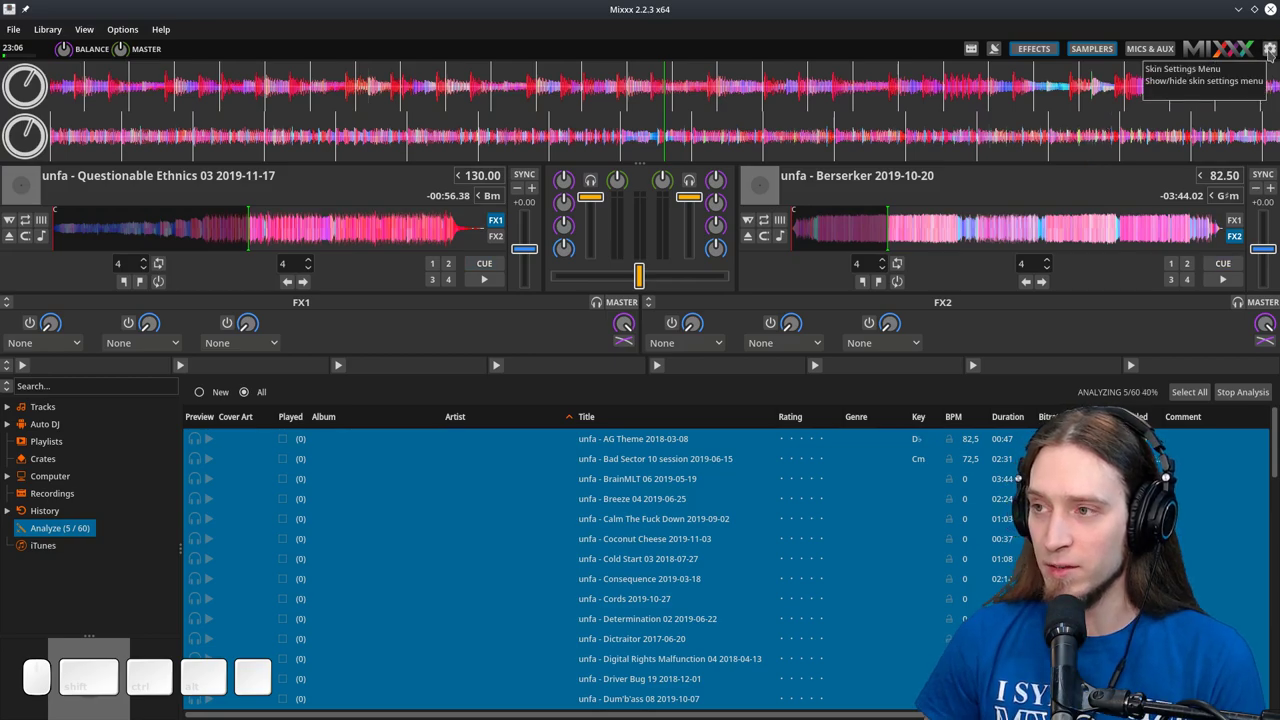
pyautogui.click(1173, 468)
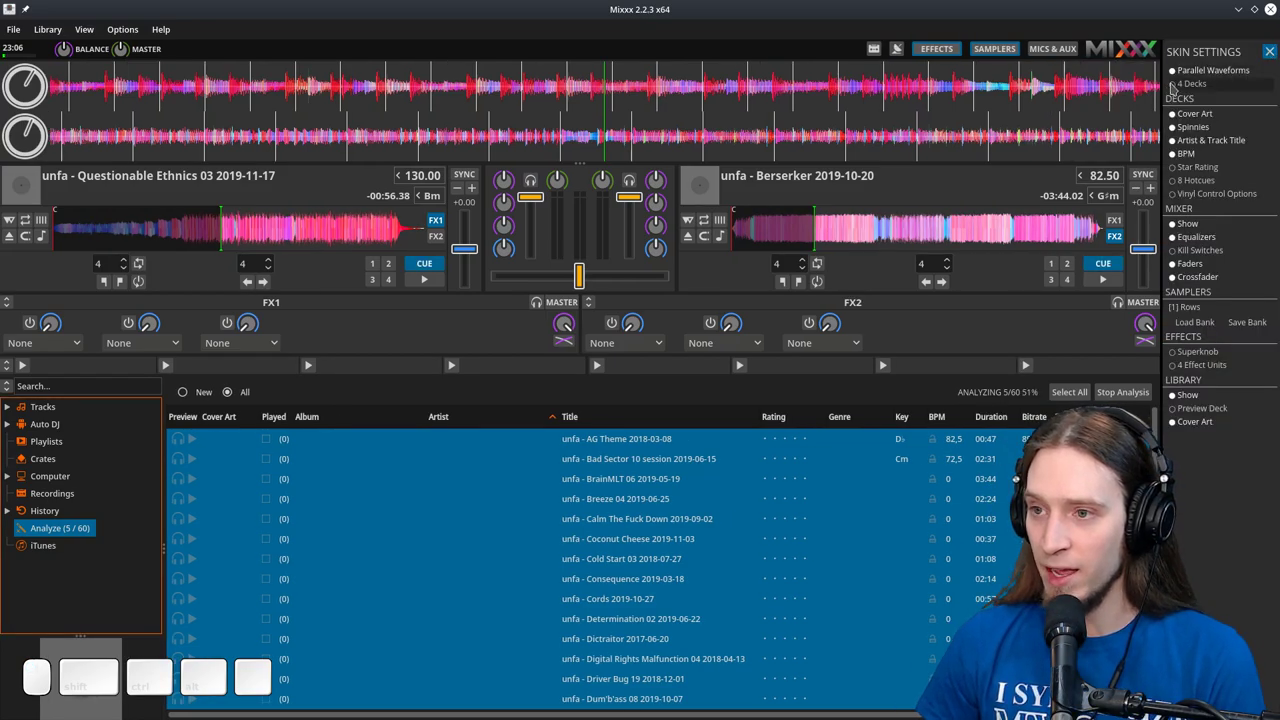
pyautogui.click(1178, 92)
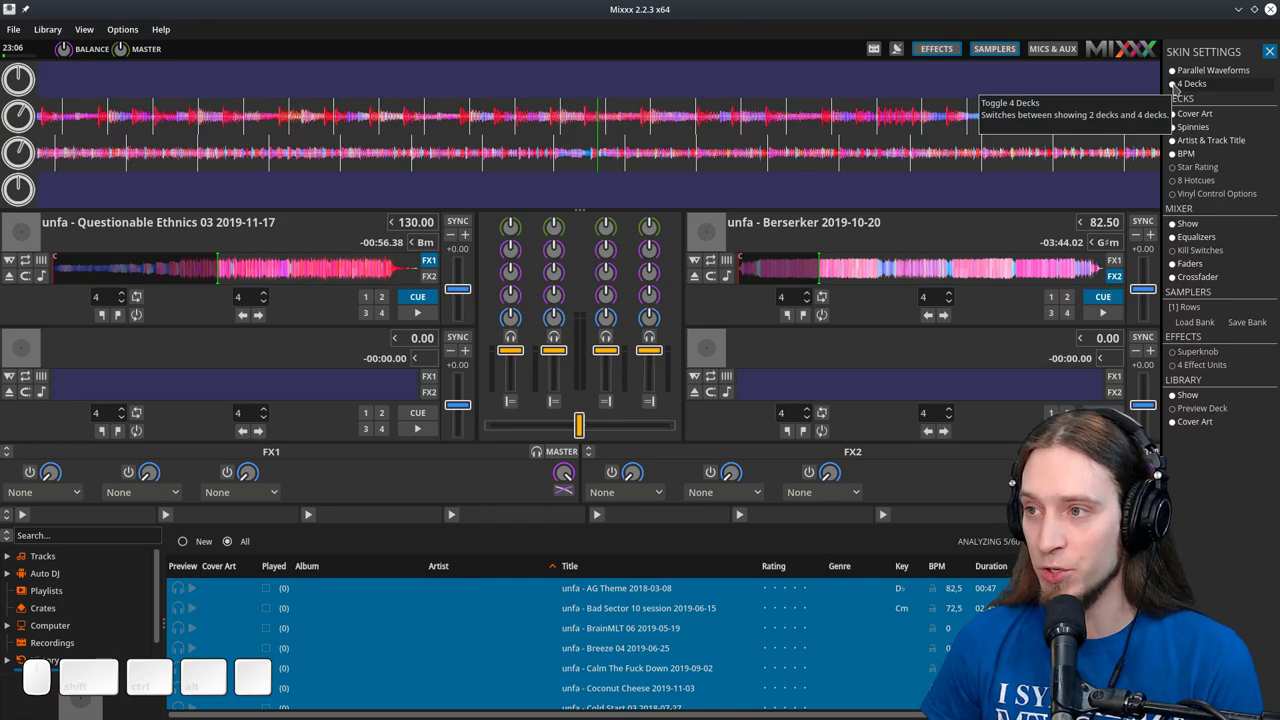
pyautogui.click(1161, 464)
pyautogui.click(1162, 466)
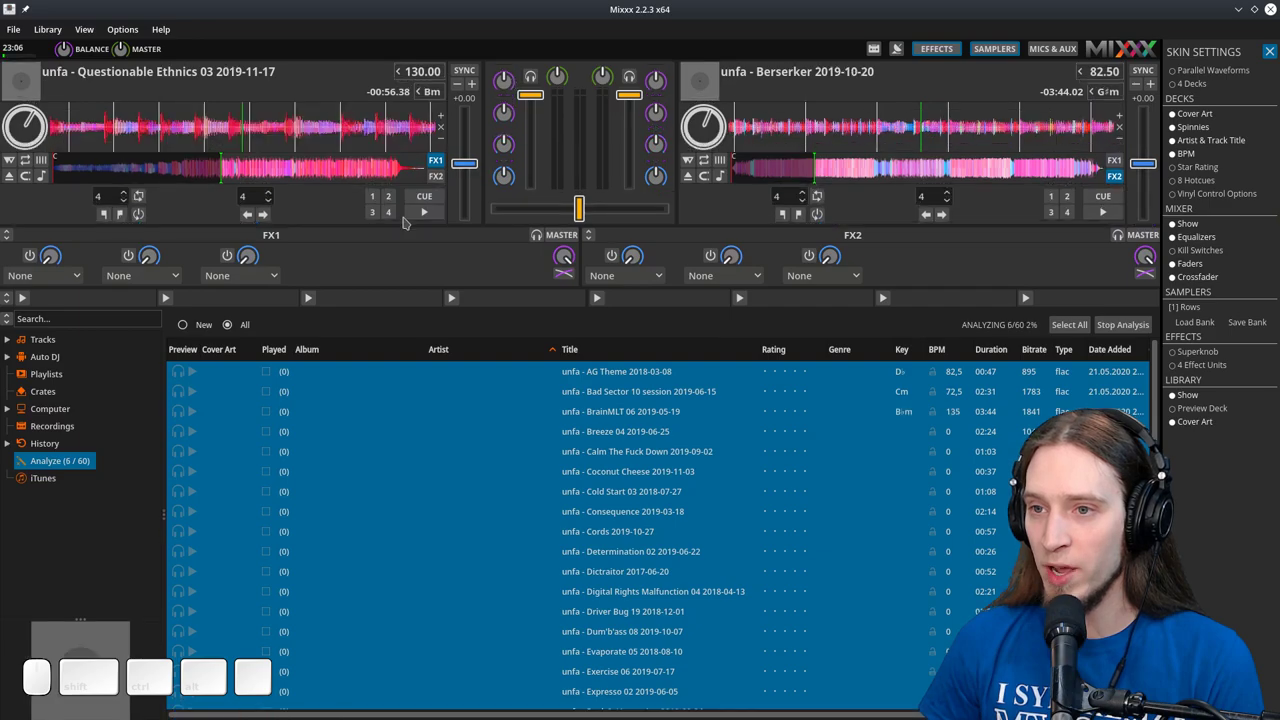
pyautogui.click(1162, 472)
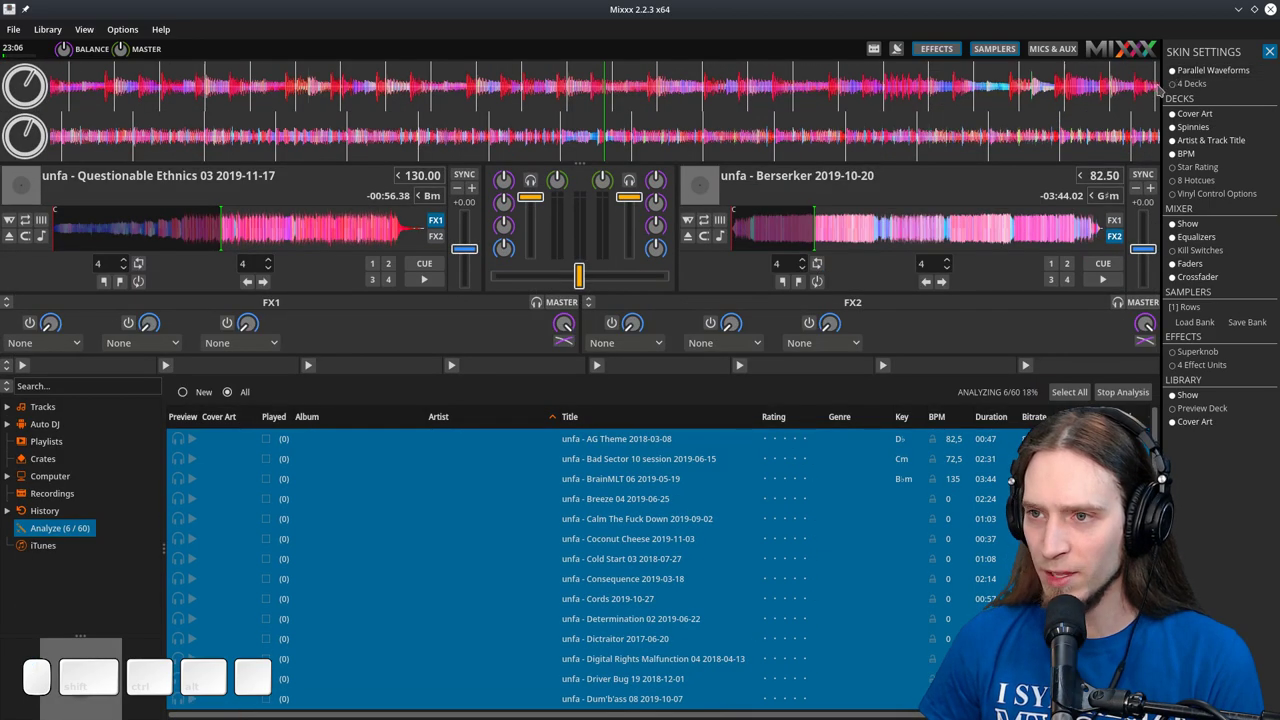
pyautogui.click(1175, 411)
pyautogui.click(1165, 467)
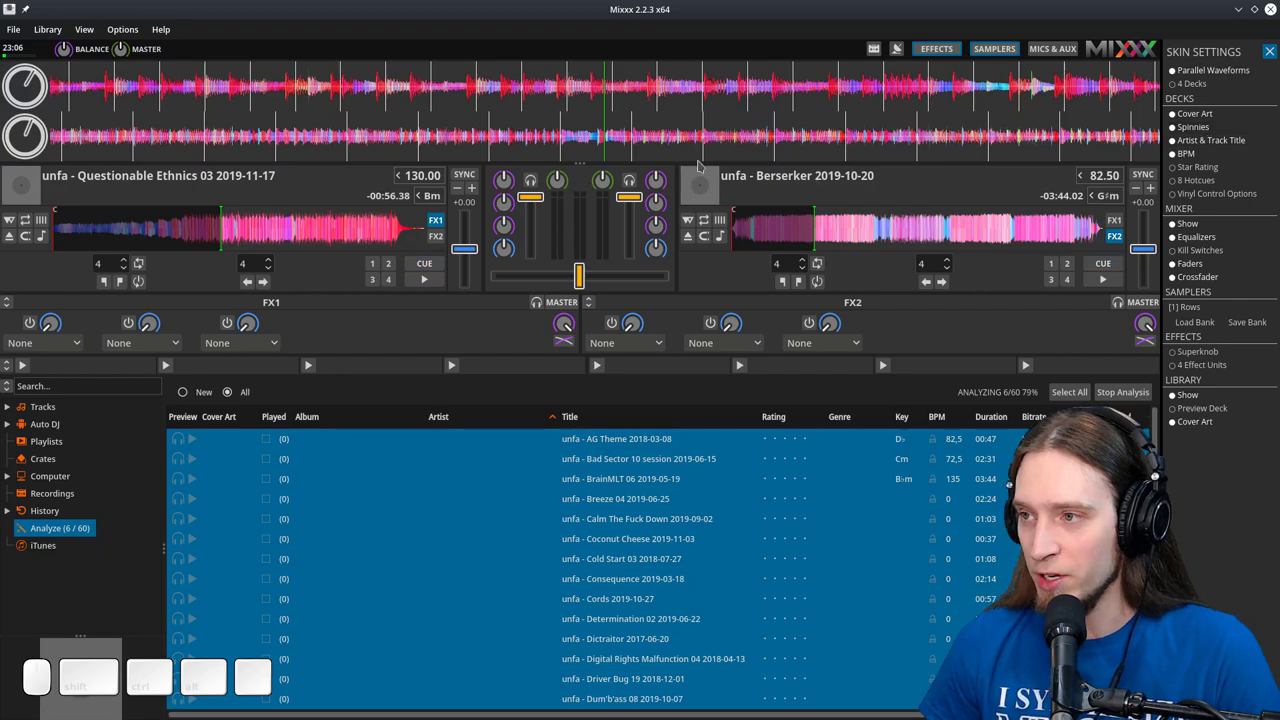
pyautogui.click(1167, 465)
pyautogui.click(1164, 465)
pyautogui.click(1161, 473)
pyautogui.click(1175, 411)
pyautogui.doubleClick(1175, 411)
pyautogui.click(1159, 476)
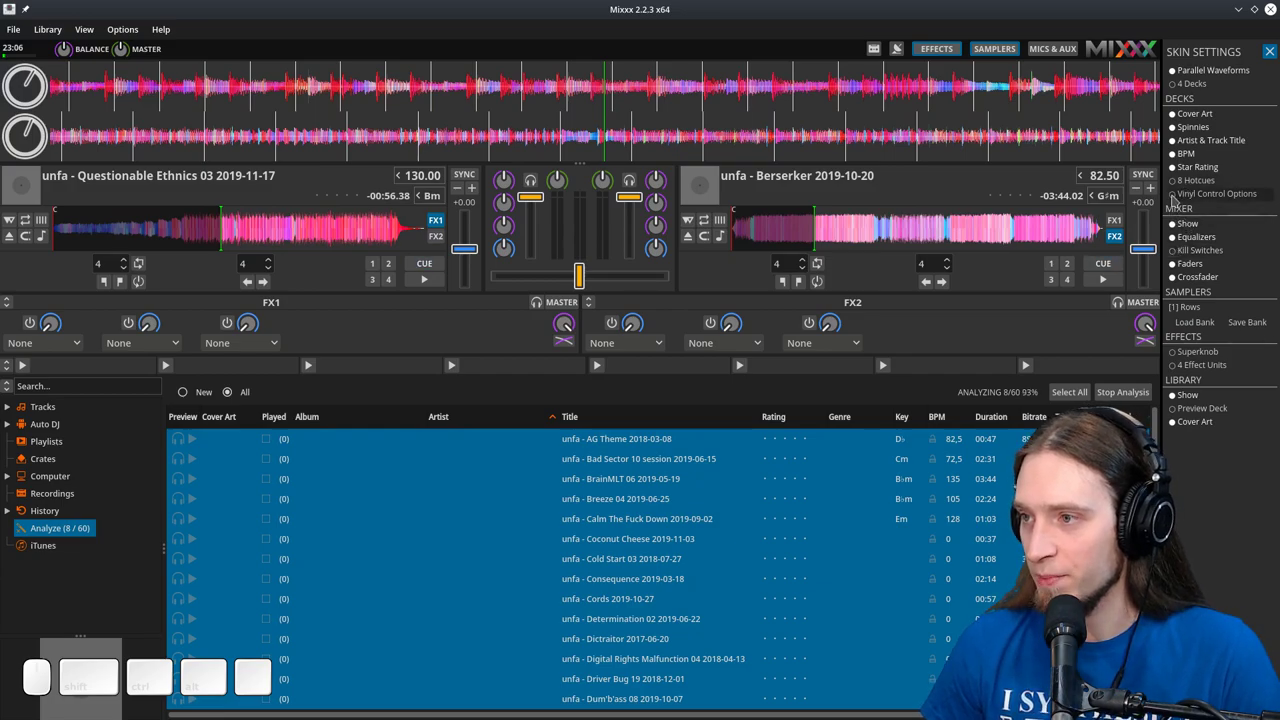
pyautogui.click(1175, 411)
pyautogui.click(1163, 474)
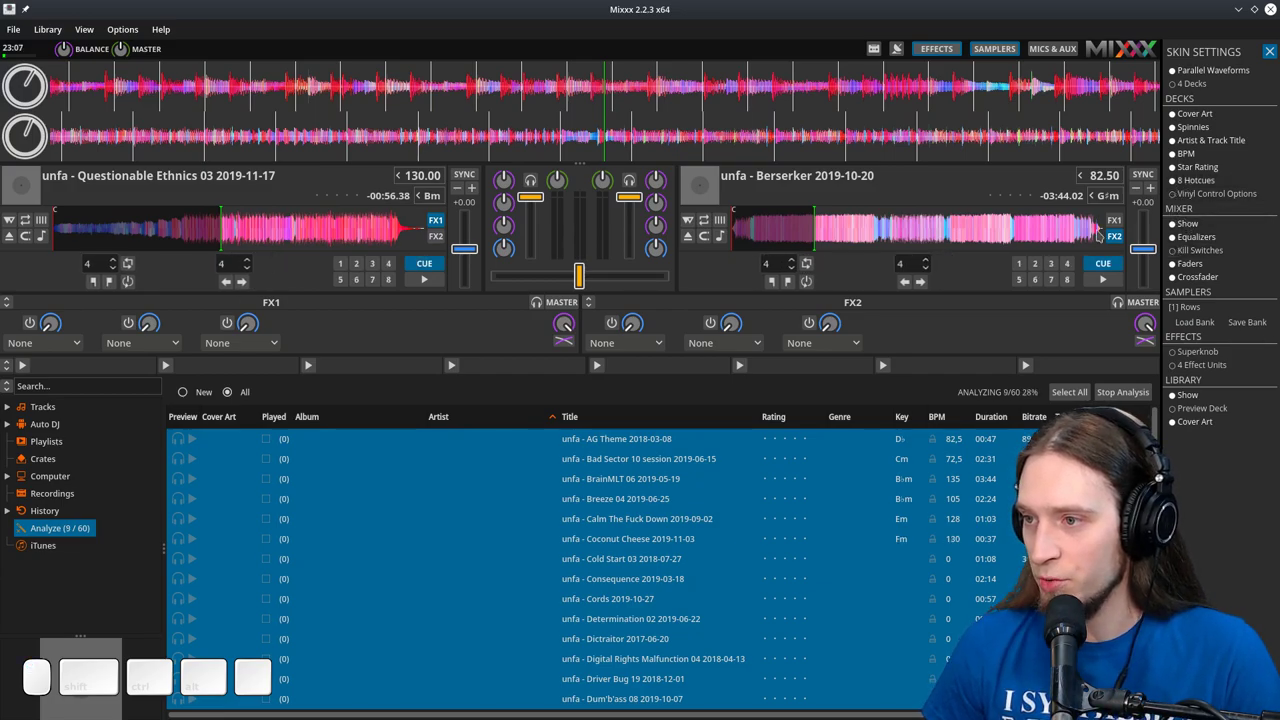
pyautogui.click(1165, 474)
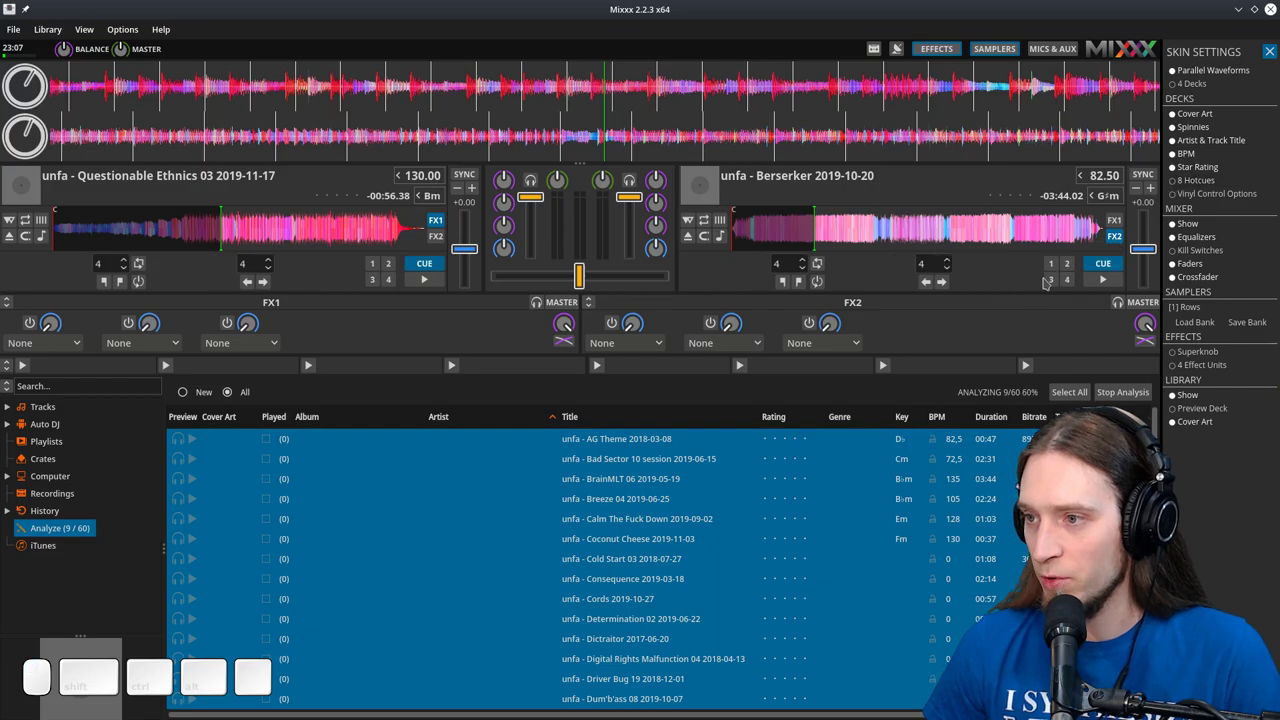
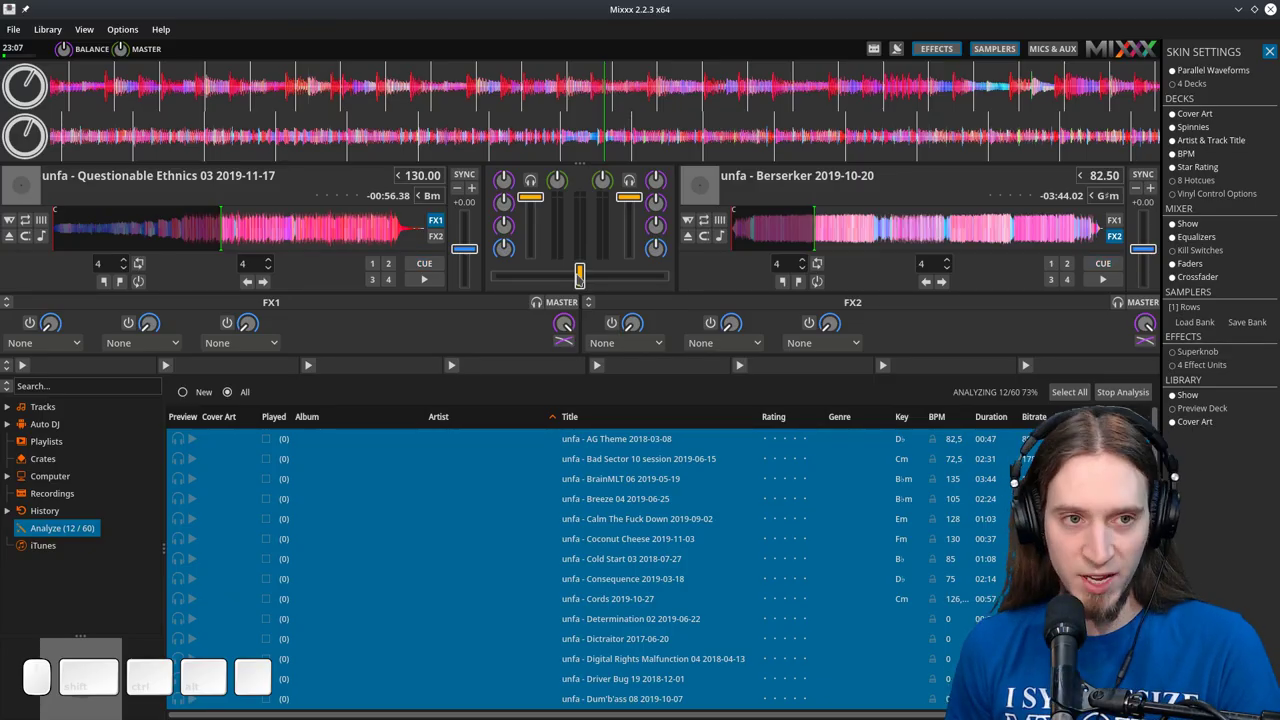
# Step: Work the crossfader with the G and H shortcuts until it sits fully on deck 1
pyautogui.press('h')
pyautogui.press('g')
pyautogui.press('h')
pyautogui.press('g')
pyautogui.press('h')
pyautogui.press('g')
pyautogui.press('h')
pyautogui.press('g')
# Step: Play both decks, crossfade to deck 2, centre, back to deck 2, then stop both tracks
pyautogui.click(1167, 464)
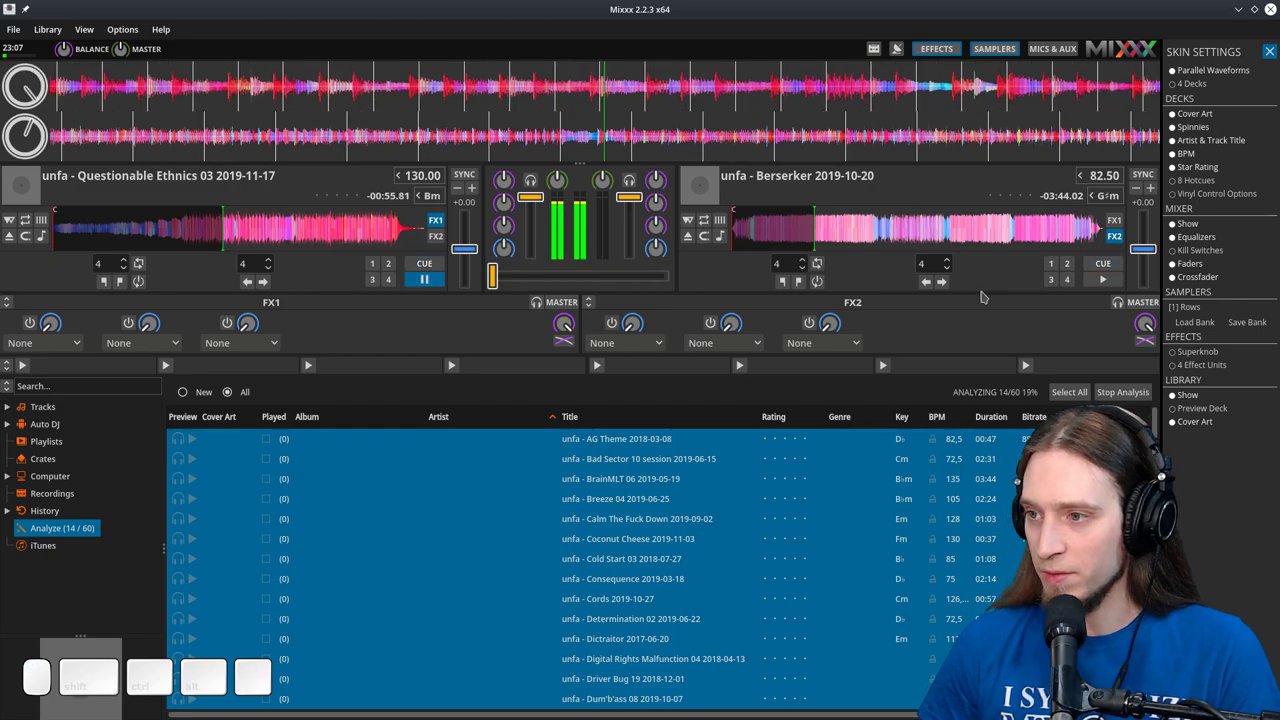
pyautogui.click(1165, 466)
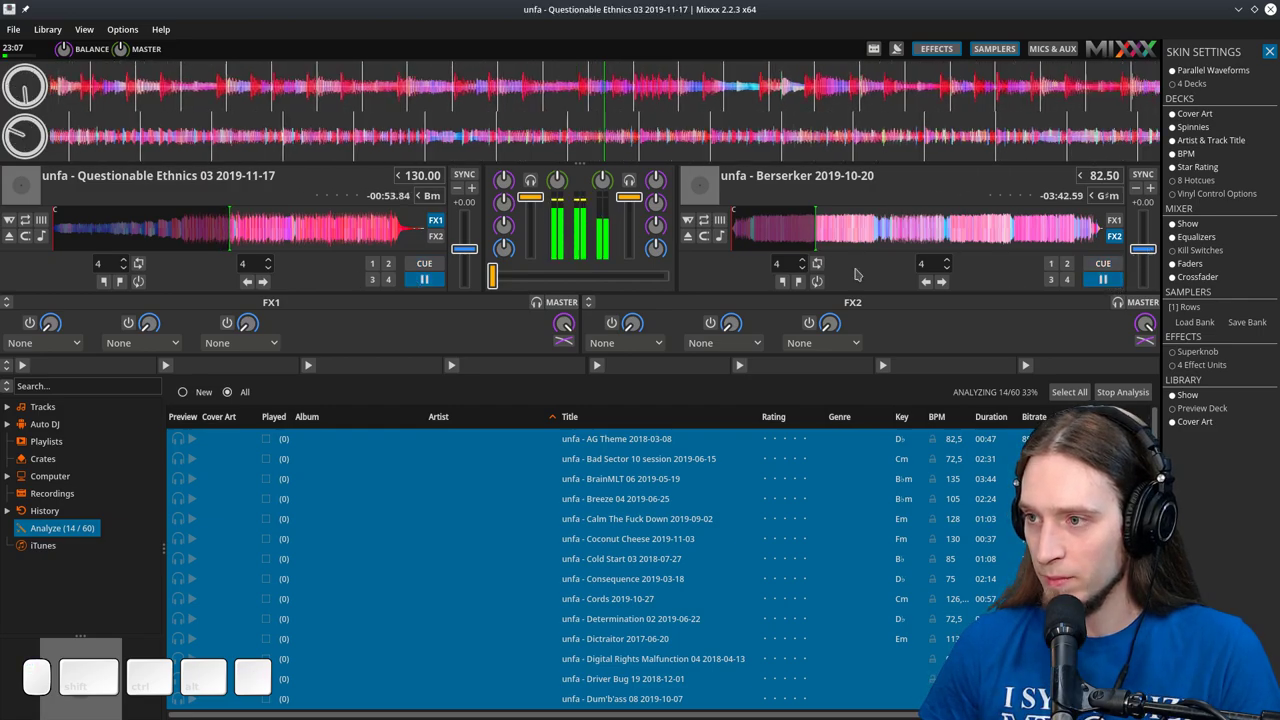
pyautogui.press('h')
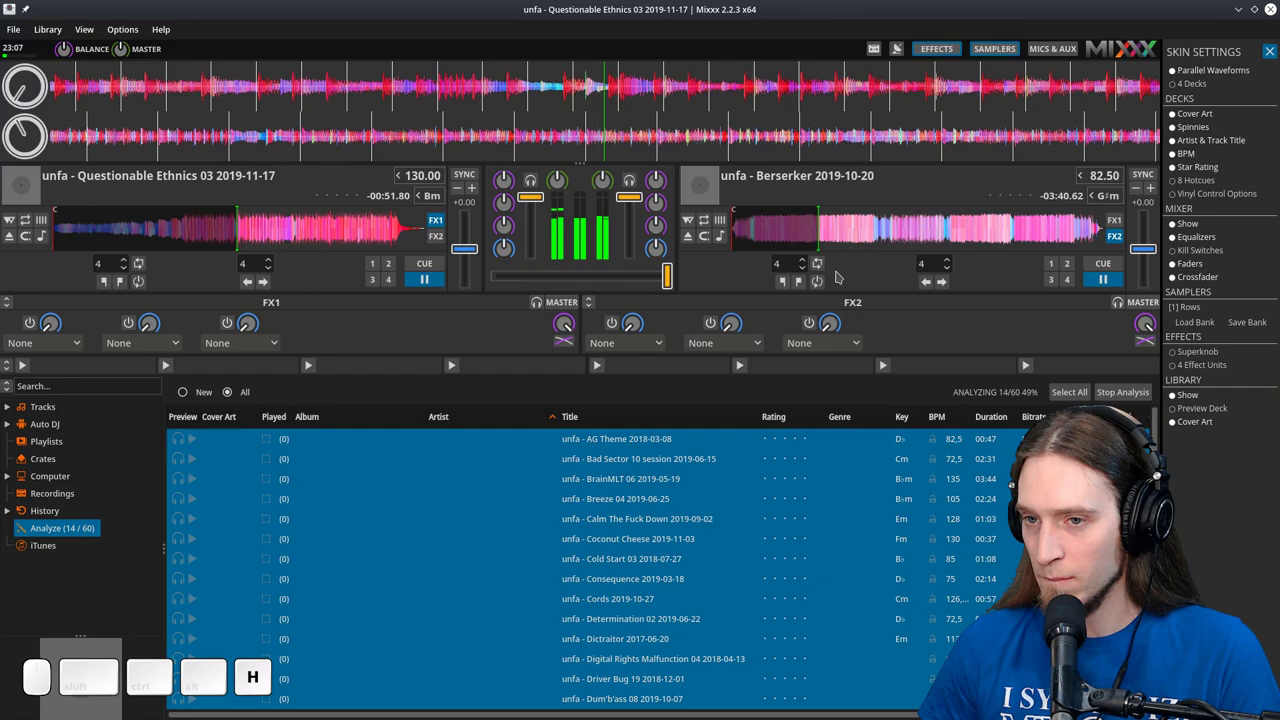
pyautogui.press('g')
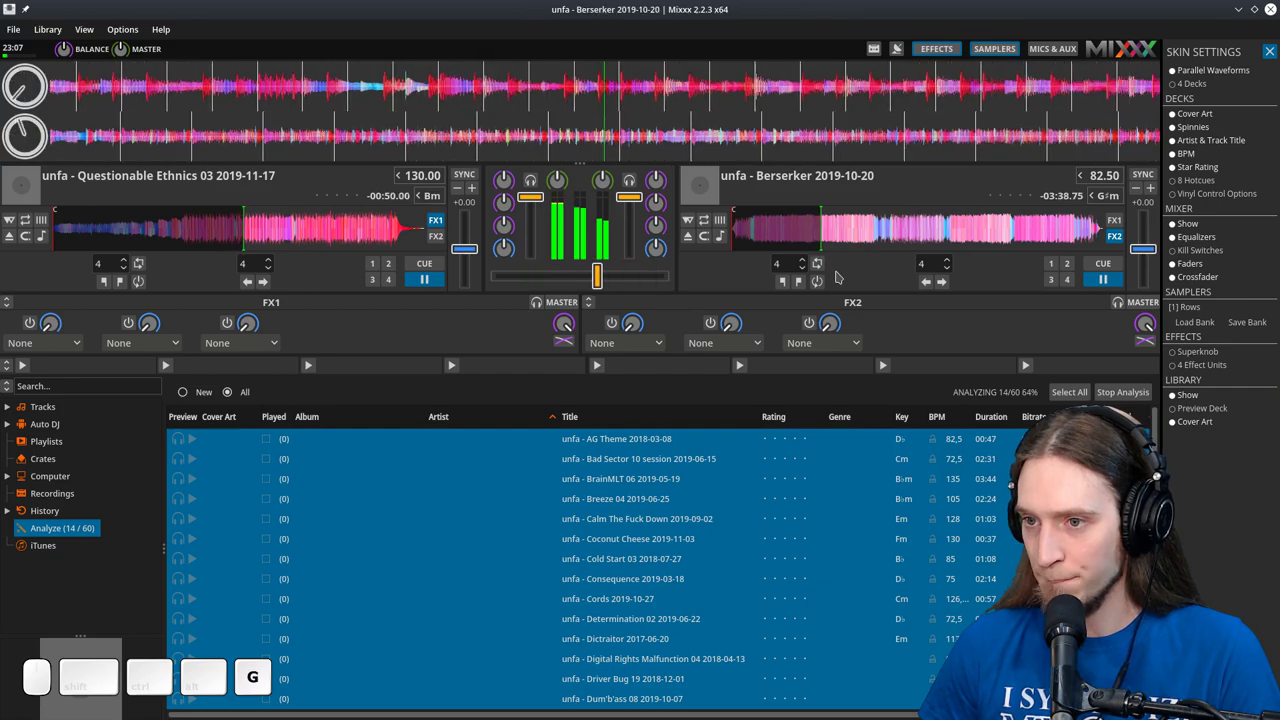
pyautogui.press('h')
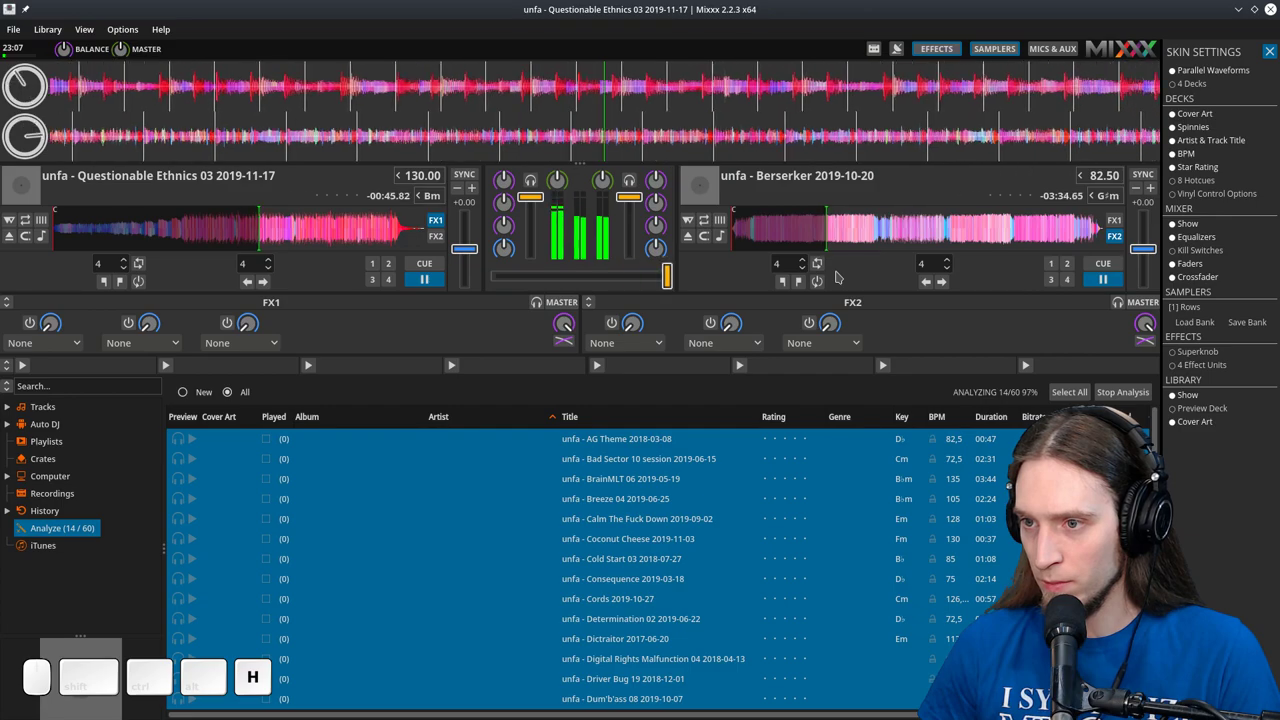
pyautogui.click(1158, 473)
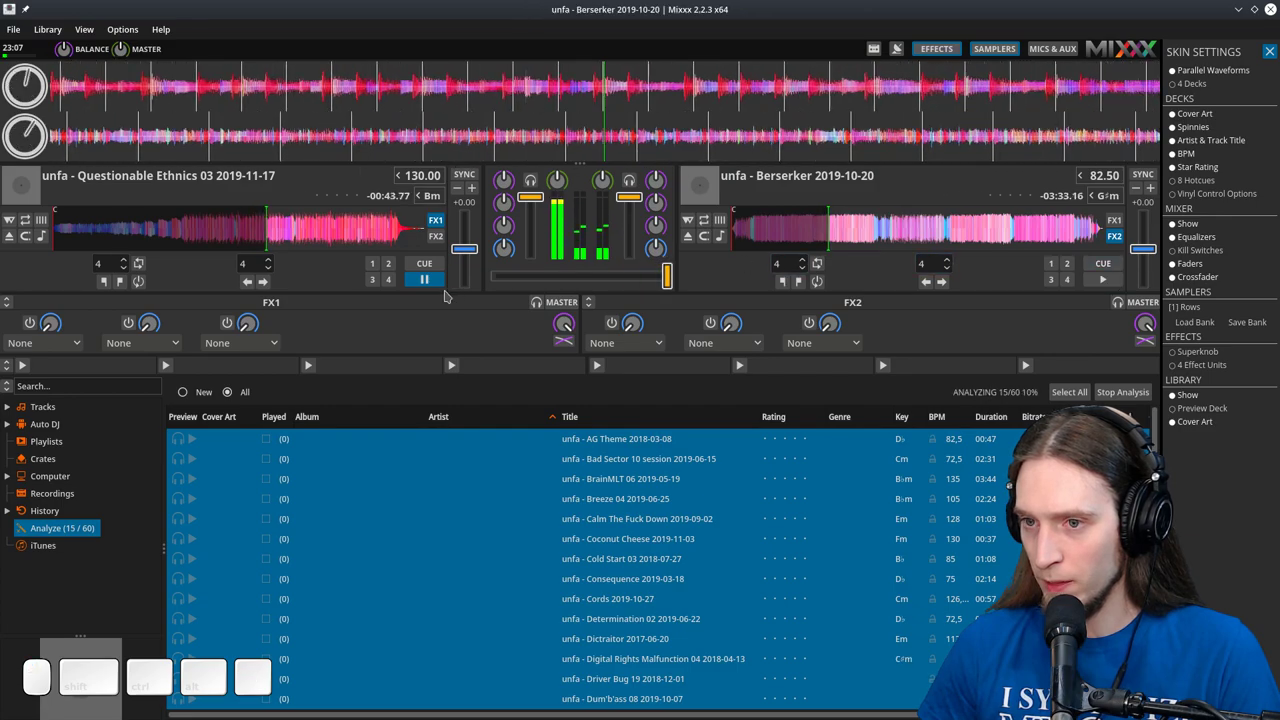
pyautogui.click(1158, 473)
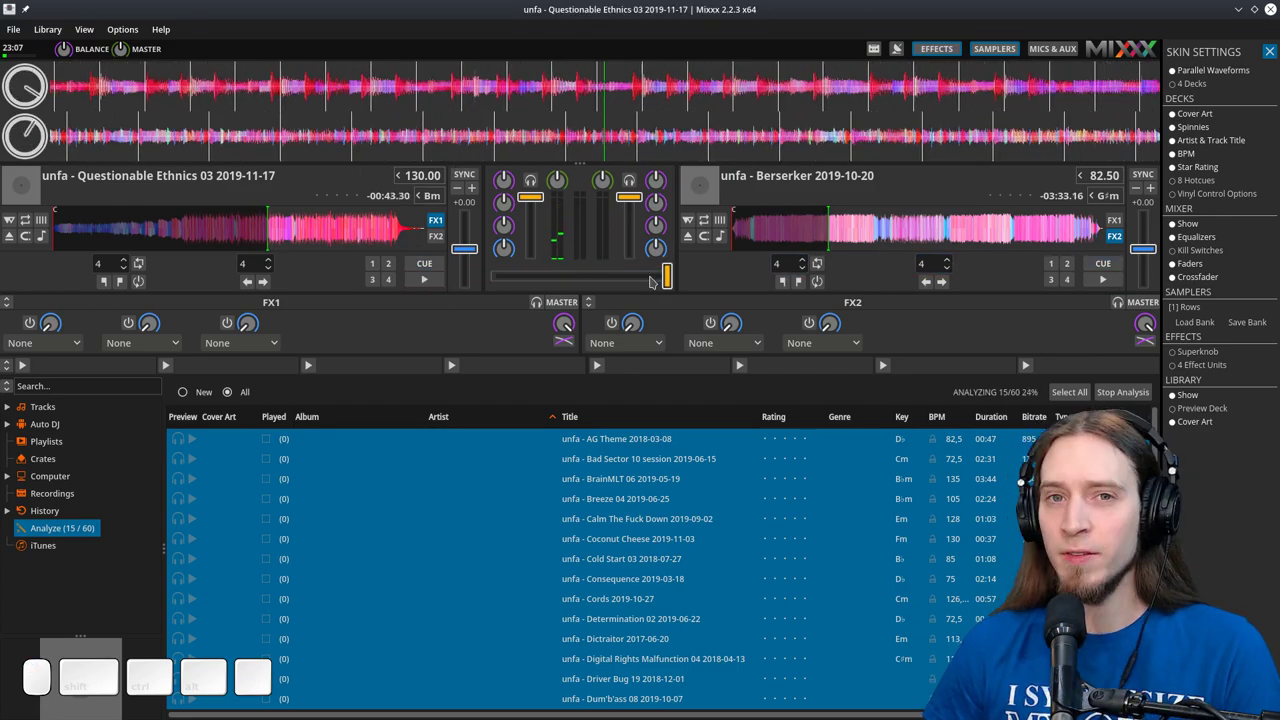
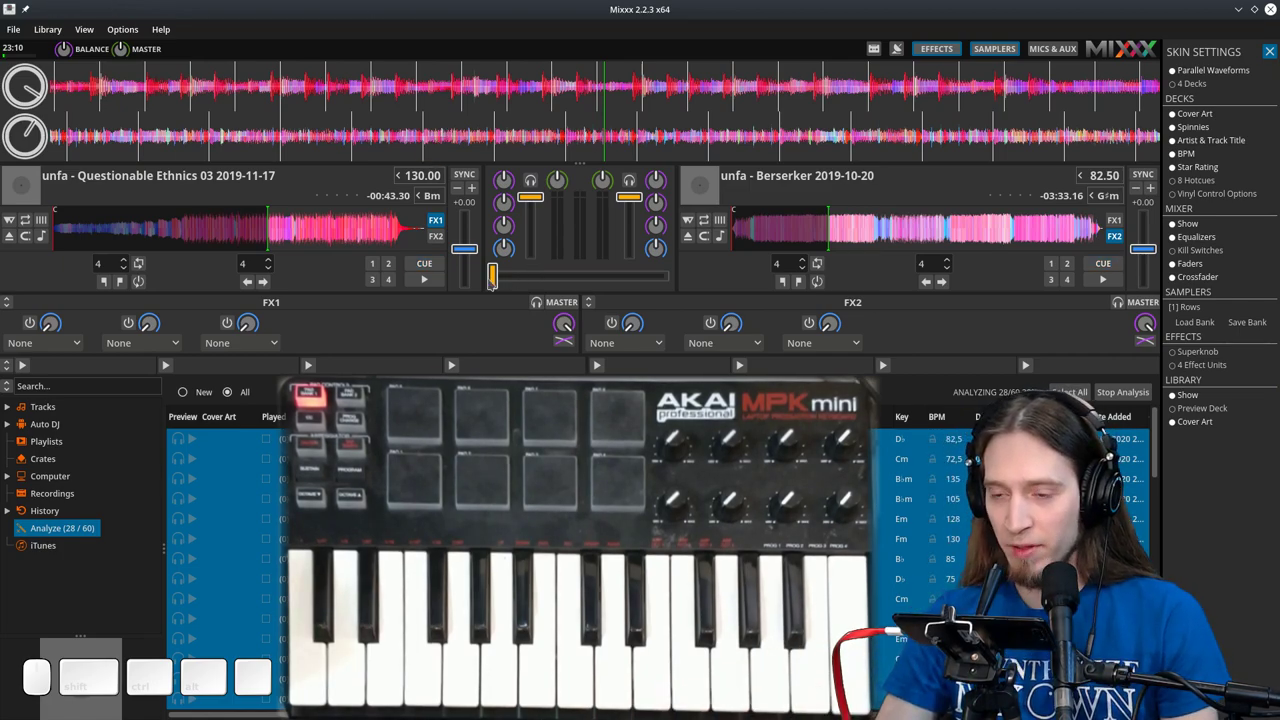
# Step: Reset the crossfader to centre via right-click and bring up the Options menu
pyautogui.click(1113, 453)
pyautogui.rightClick(1110, 452)
pyautogui.moveTo(1110, 453); pyautogui.dragTo(1113, 453)
pyautogui.click(1112, 453)
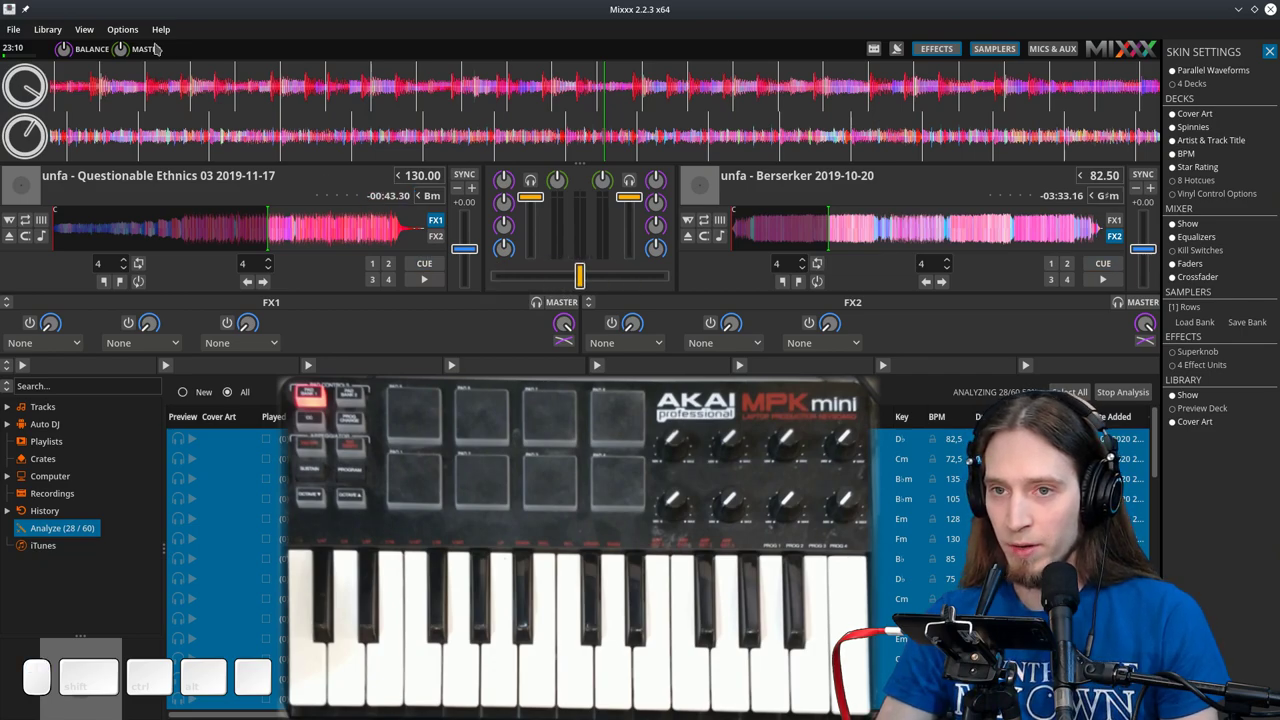
pyautogui.click(1113, 453)
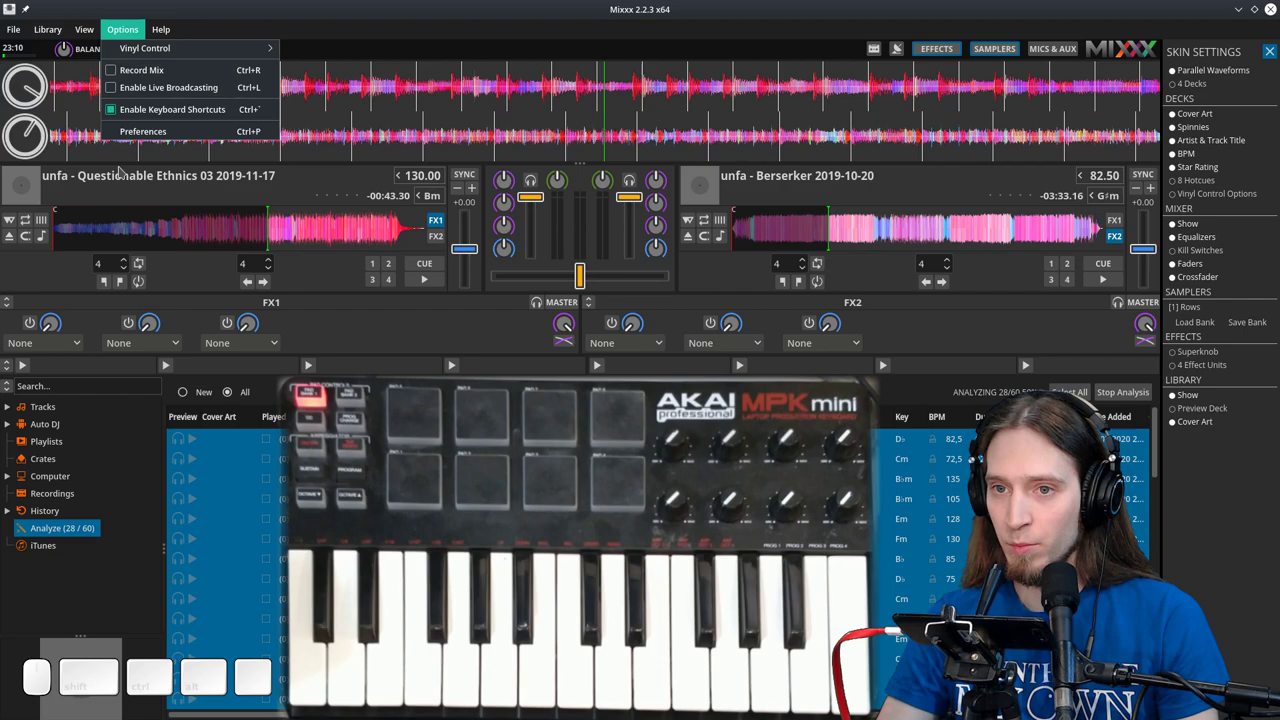
# Step: Review Sound Hardware preferences and browse the output devices available for Deck 1
pyautogui.click(1175, 411)
pyautogui.click(1175, 411)
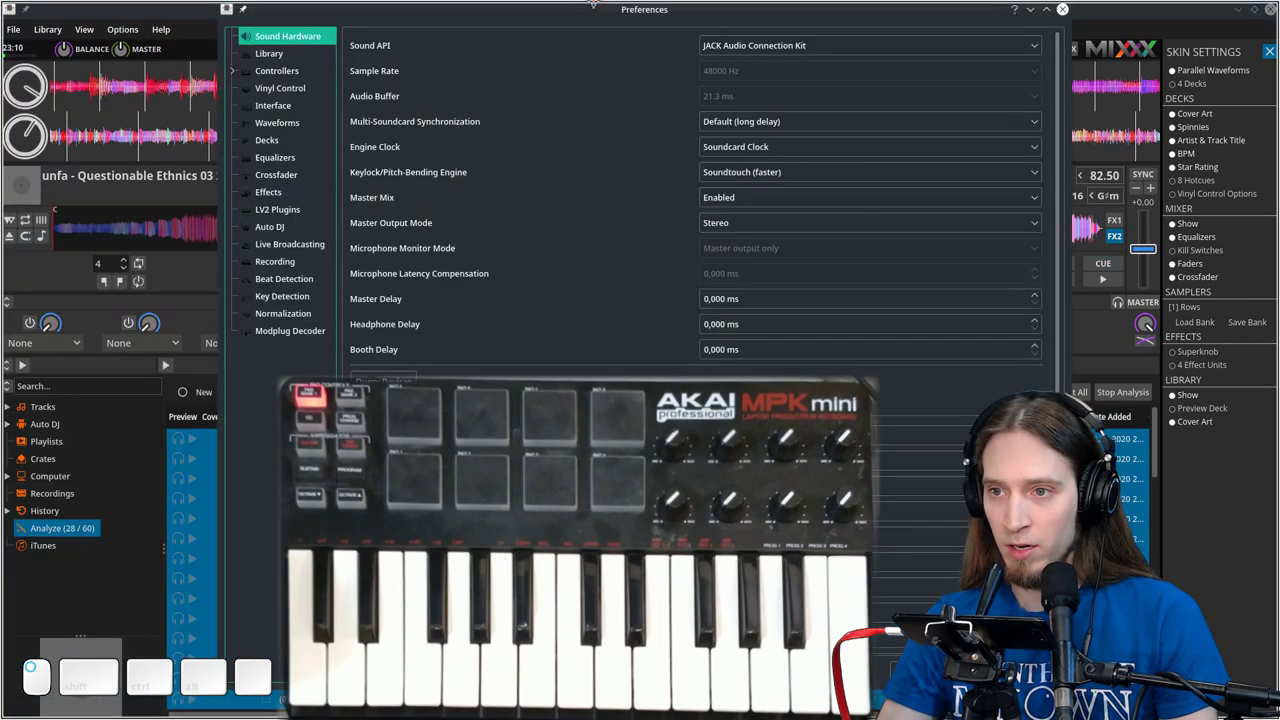
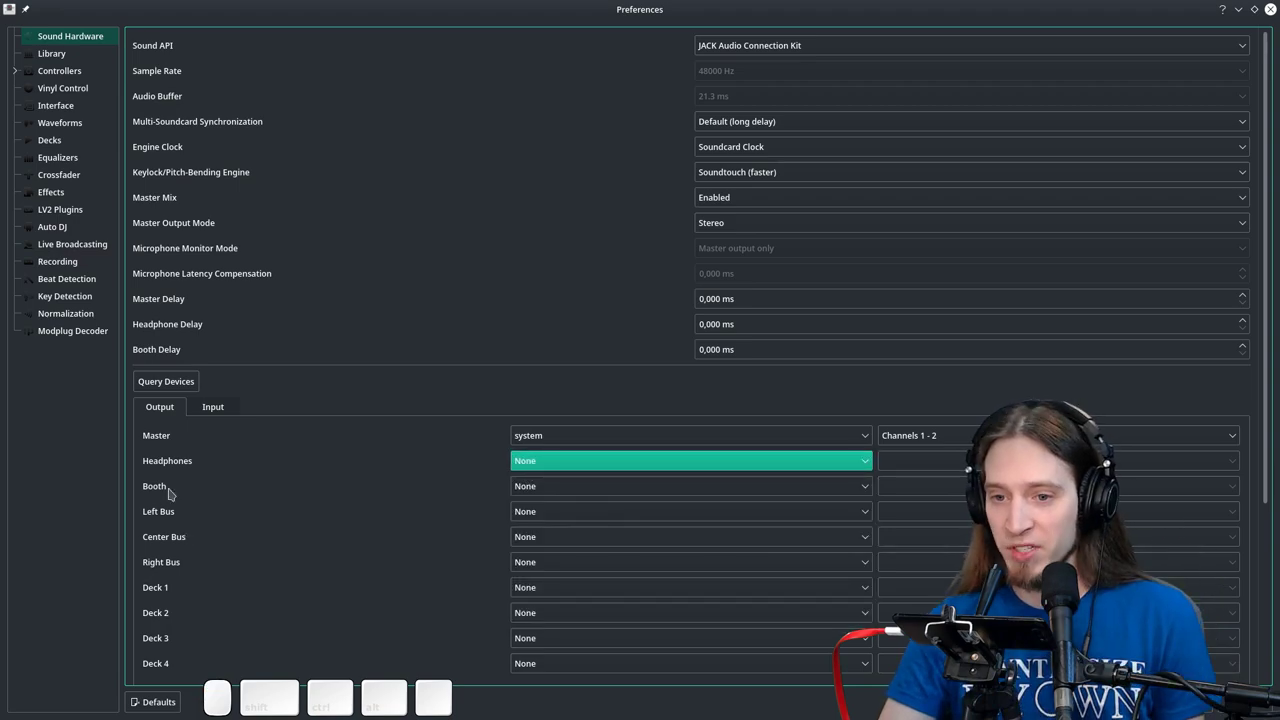
pyautogui.scroll(-3)
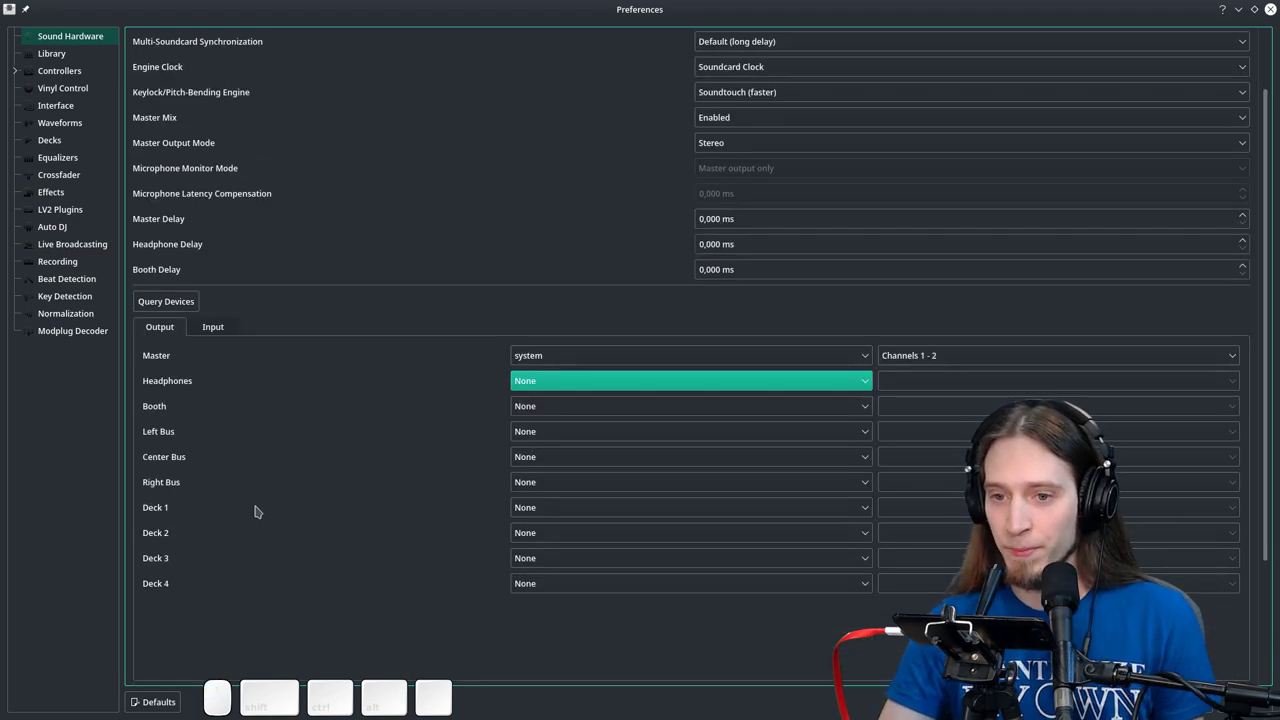
pyautogui.click(589, 519)
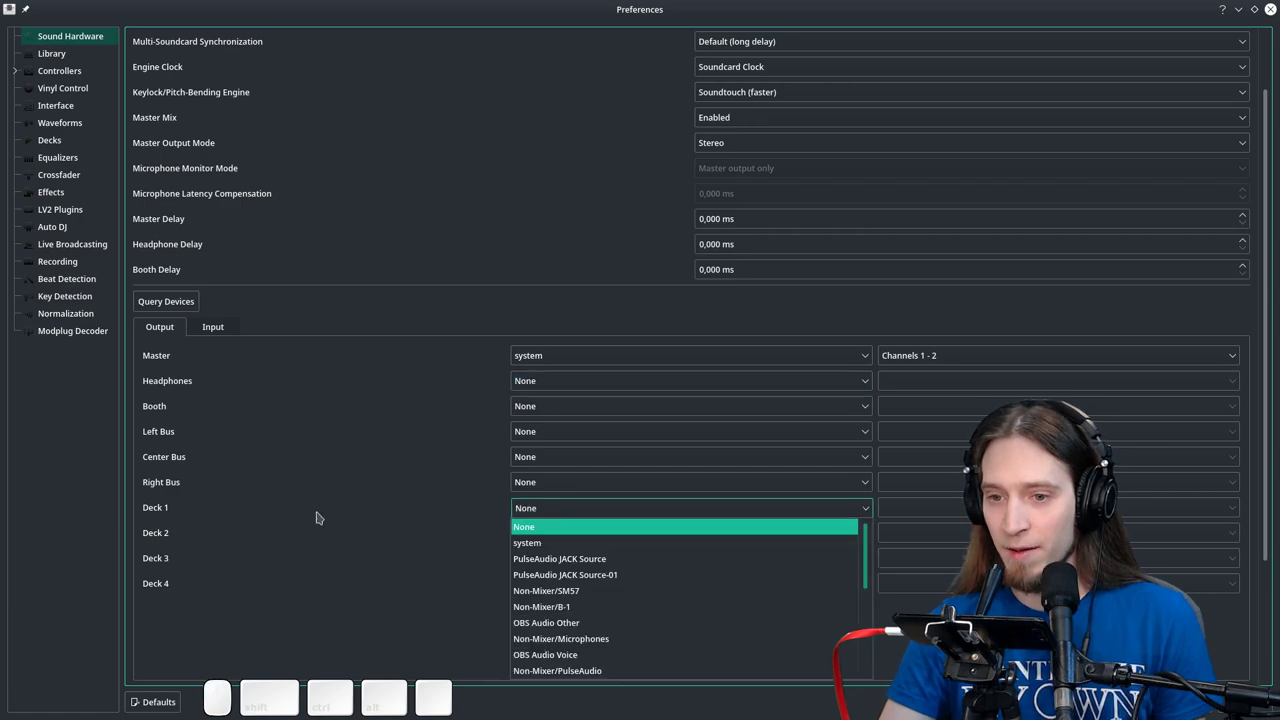
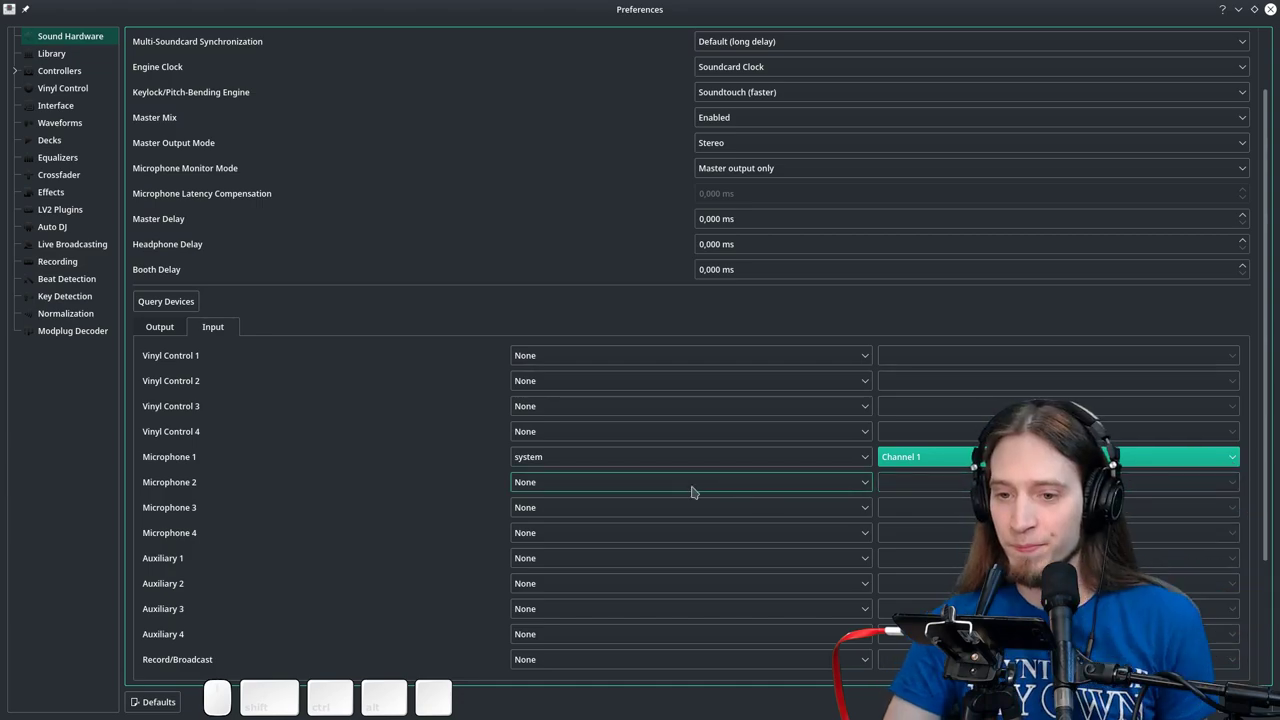
# Step: Scroll through the remaining sound hardware settings before closing Preferences
pyautogui.scroll(-3)
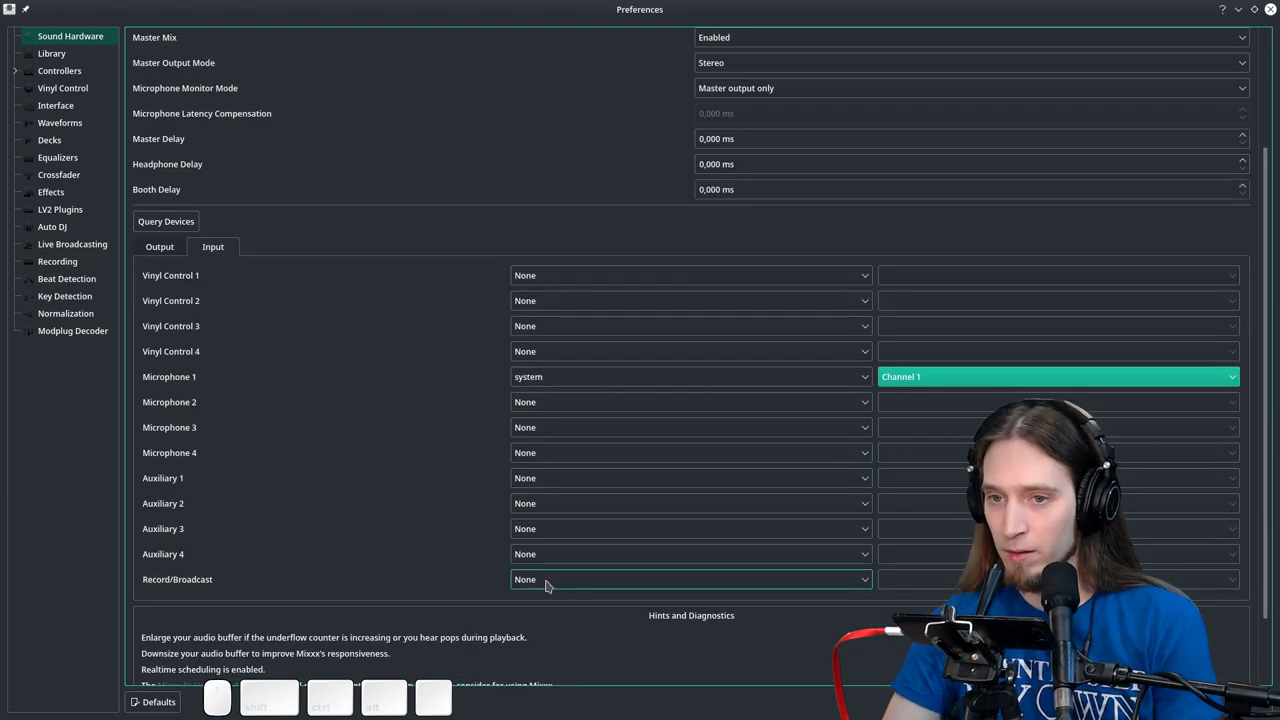
pyautogui.scroll(-3)
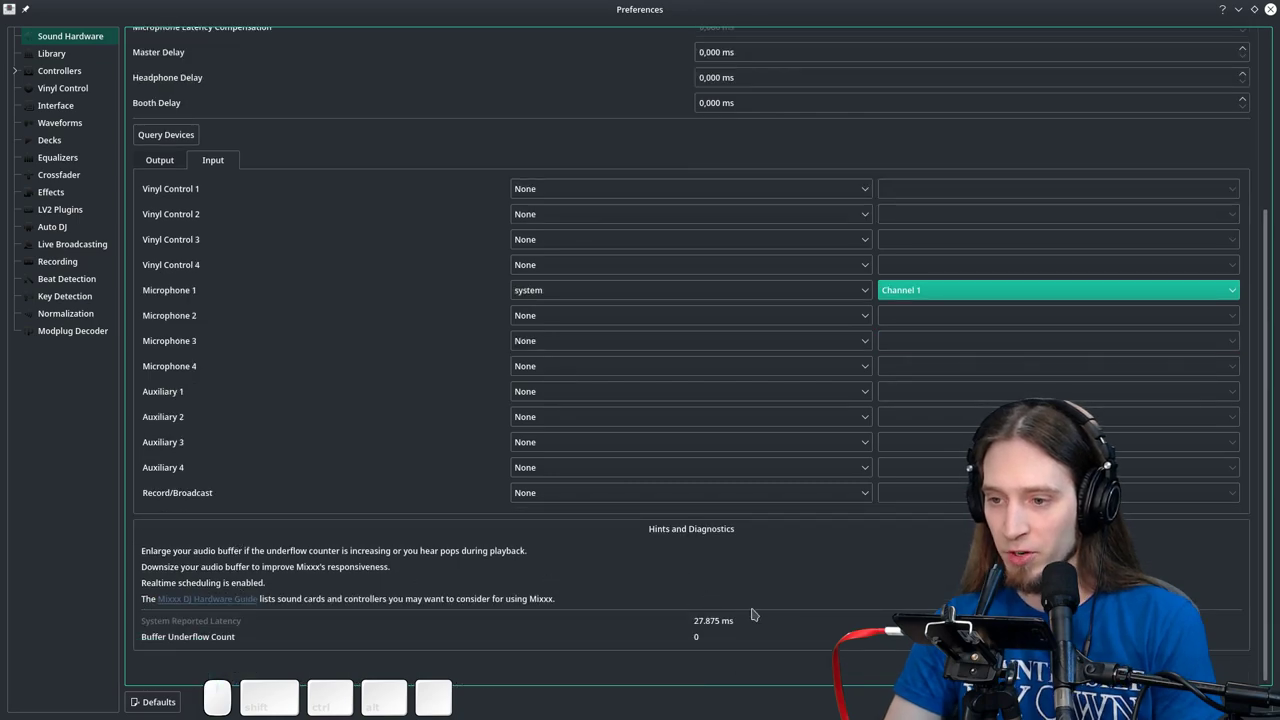
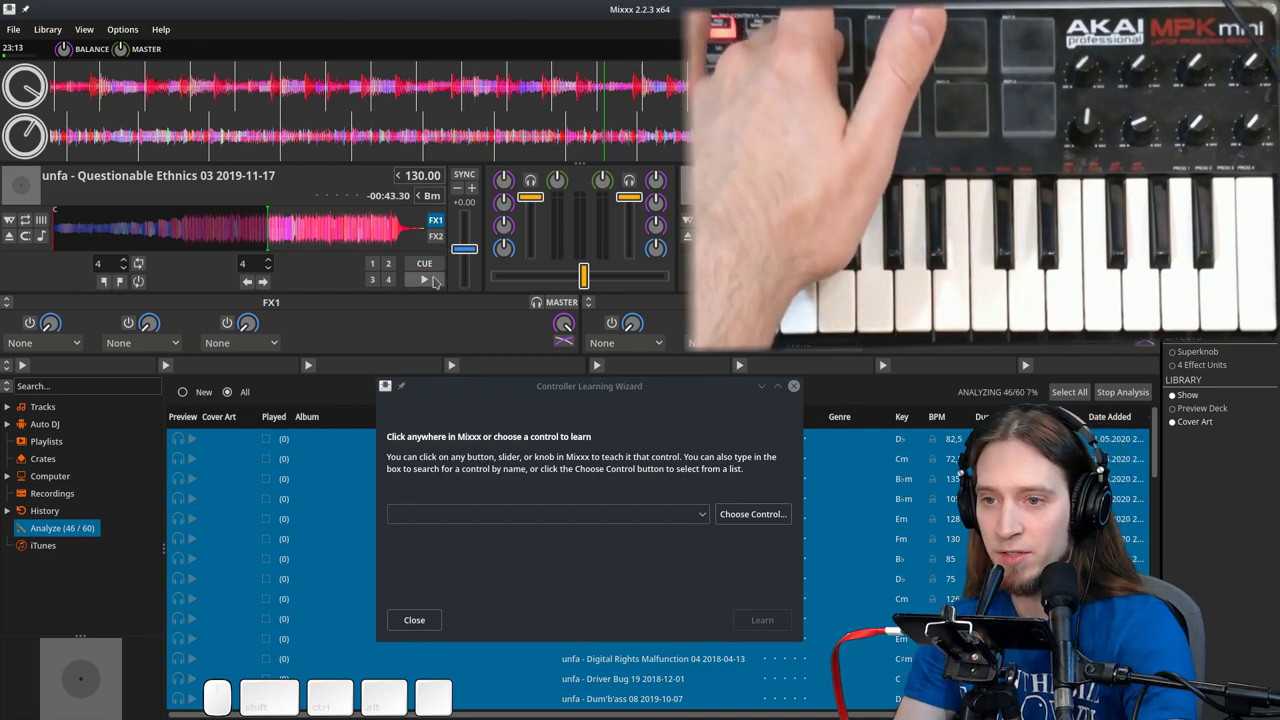
# Step: Move the on-screen crossfader for learning, then queue Deck 2's Play as the next control
pyautogui.moveTo(1104, 459); pyautogui.dragTo(1175, 411)
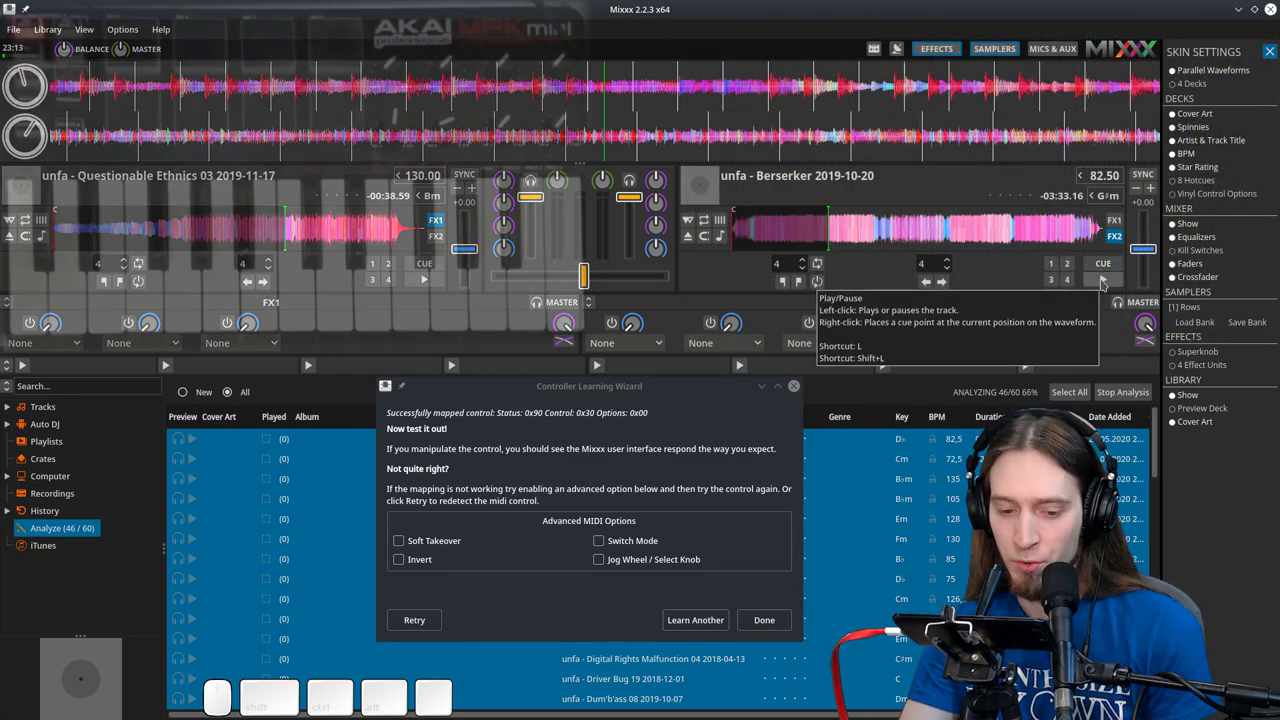
pyautogui.click(1110, 473)
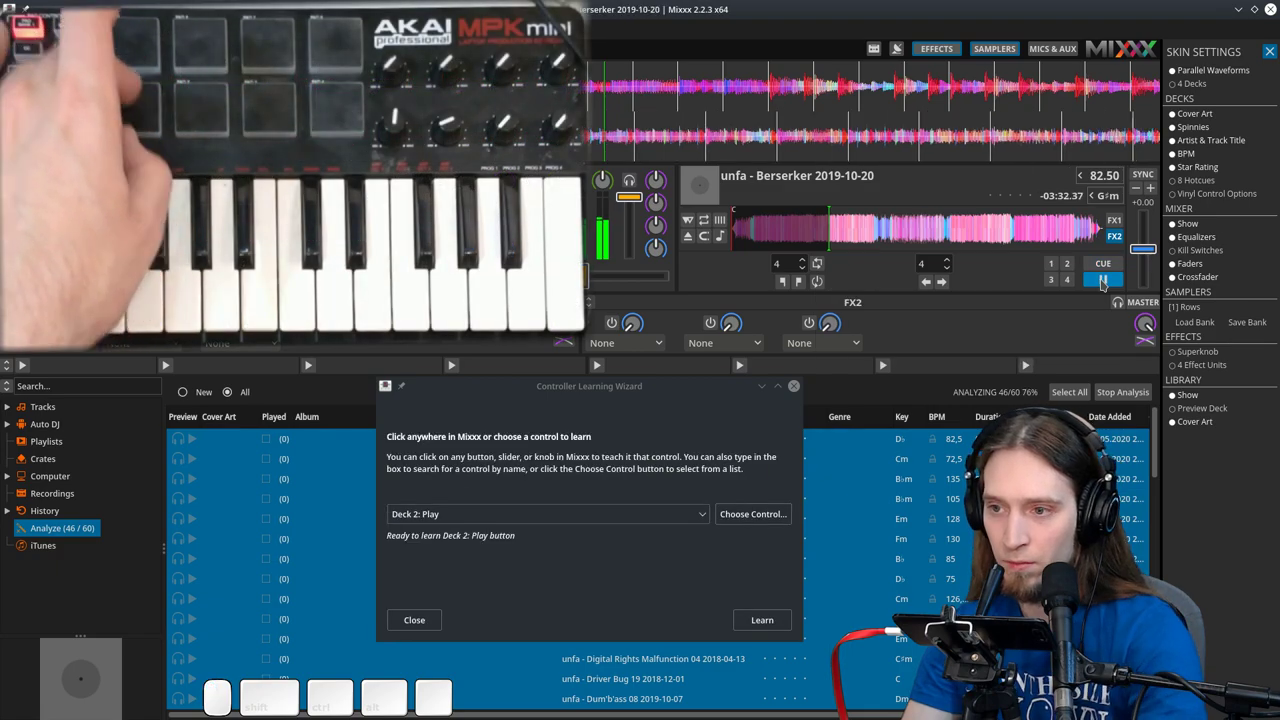
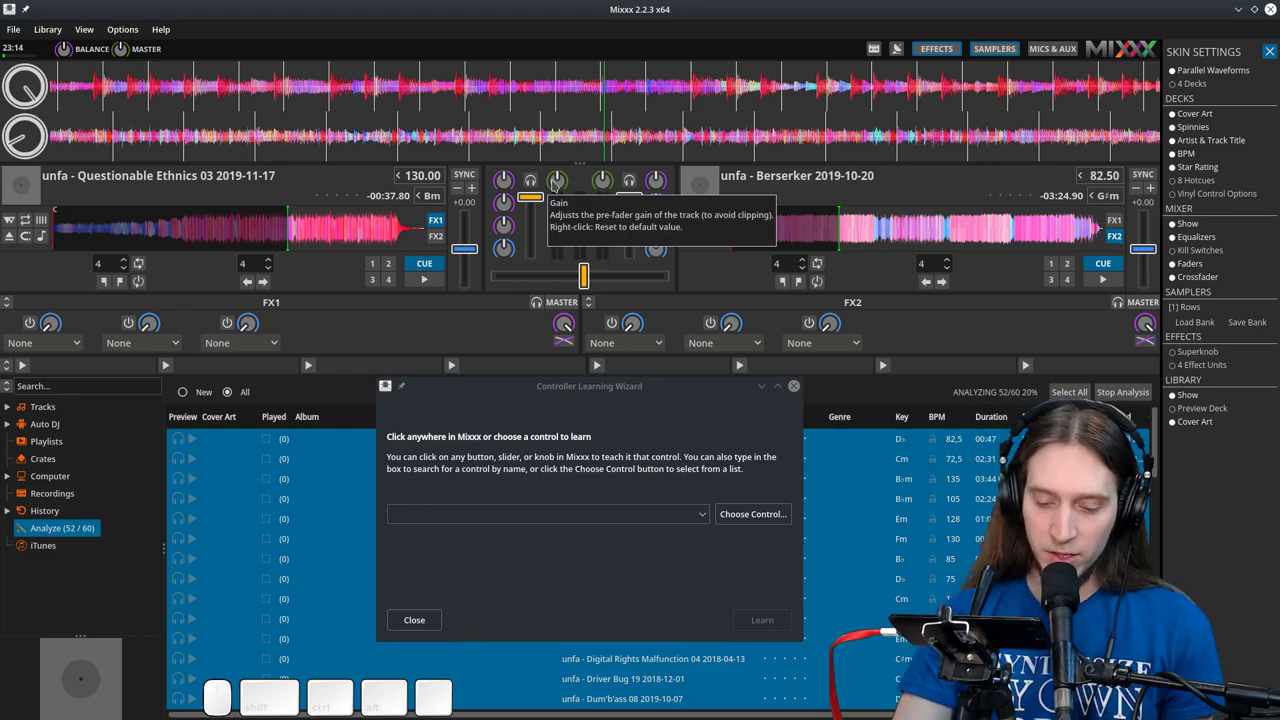
# Step: Learn a controller knob for Deck 1's track gain and queue Deck 2's track gain next
pyautogui.click(1133, 464)
pyautogui.click(1113, 461)
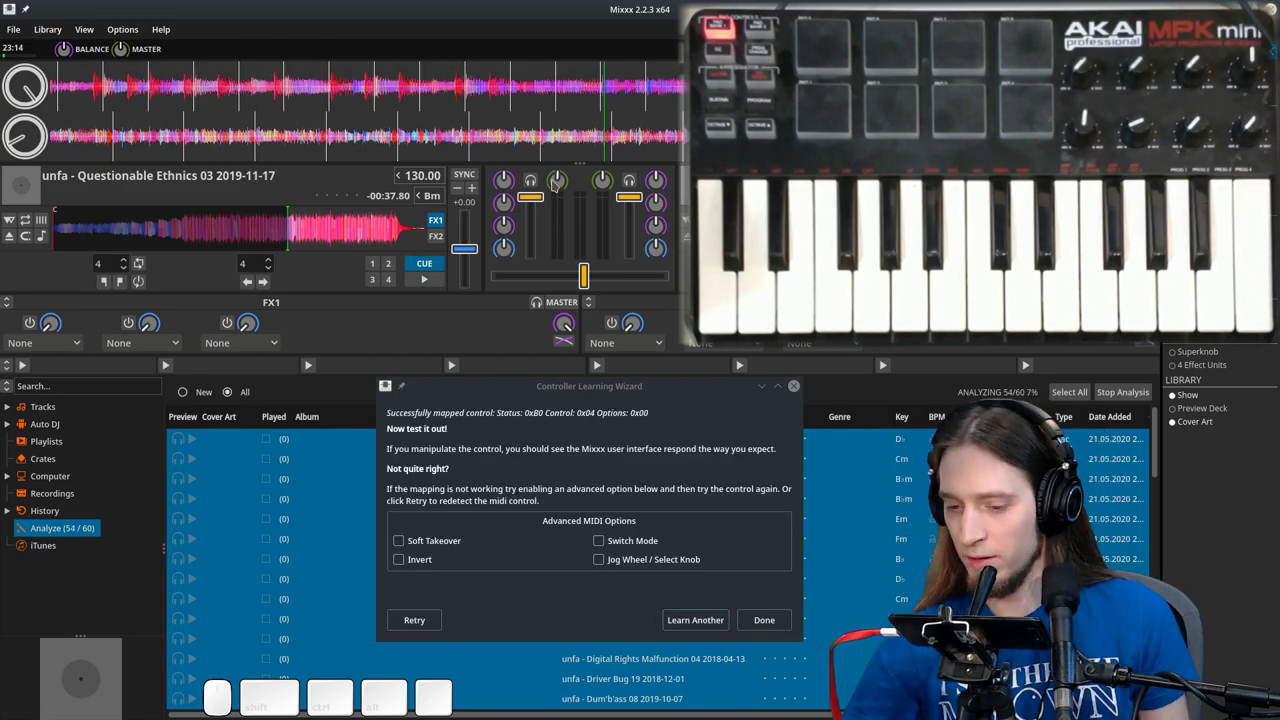
pyautogui.click(1081, 462)
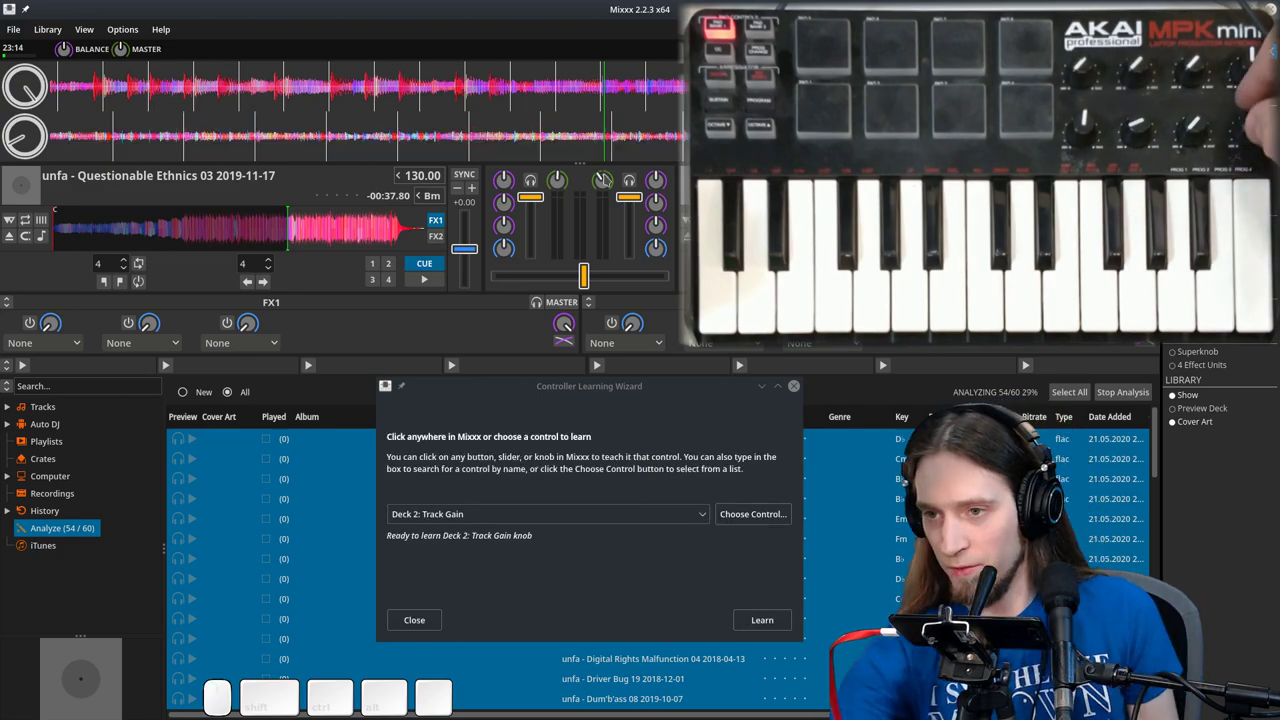
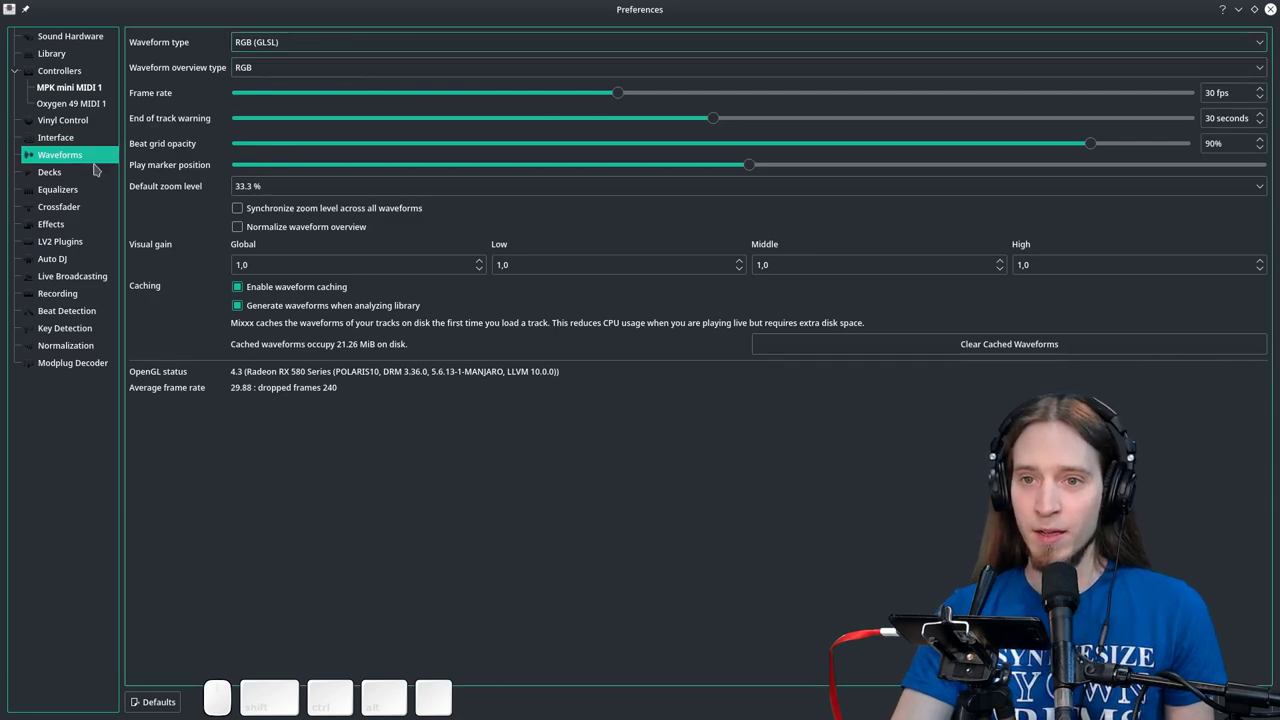
# Step: Select Effects in the Preferences sidebar to list built-in and LV2 effects
pyautogui.click(1129, 453)
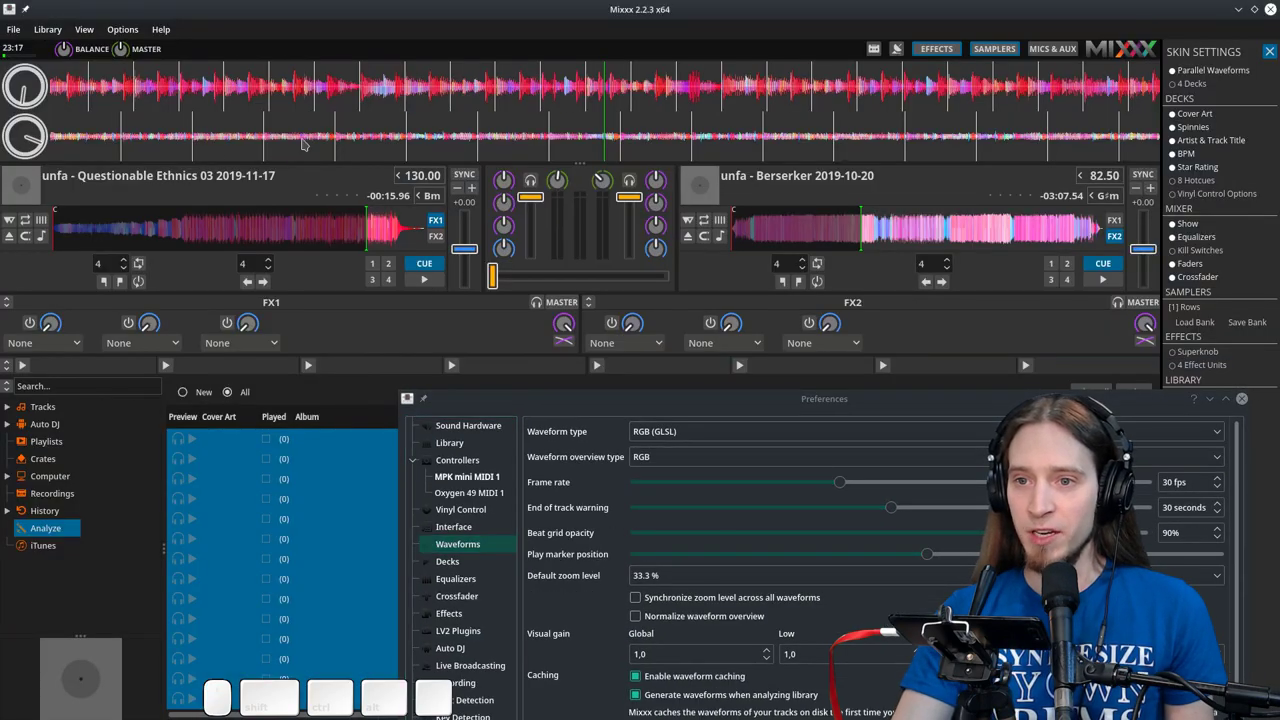
pyautogui.click(1129, 452)
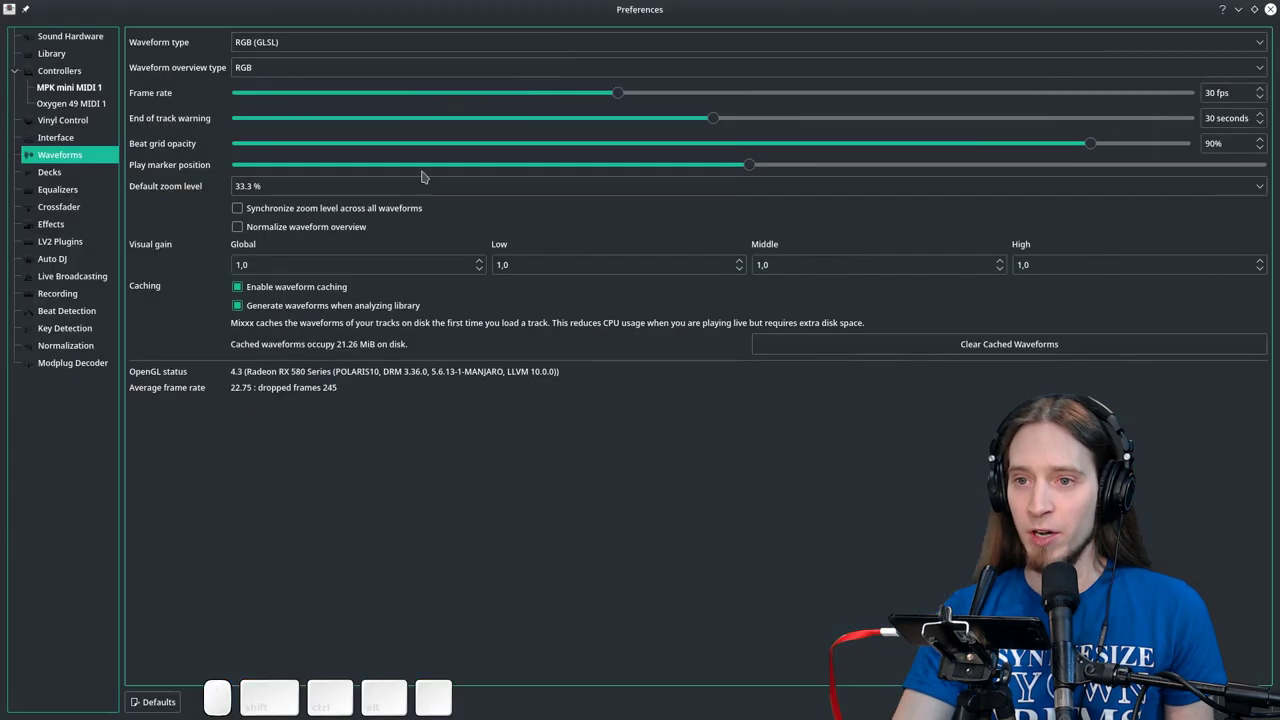
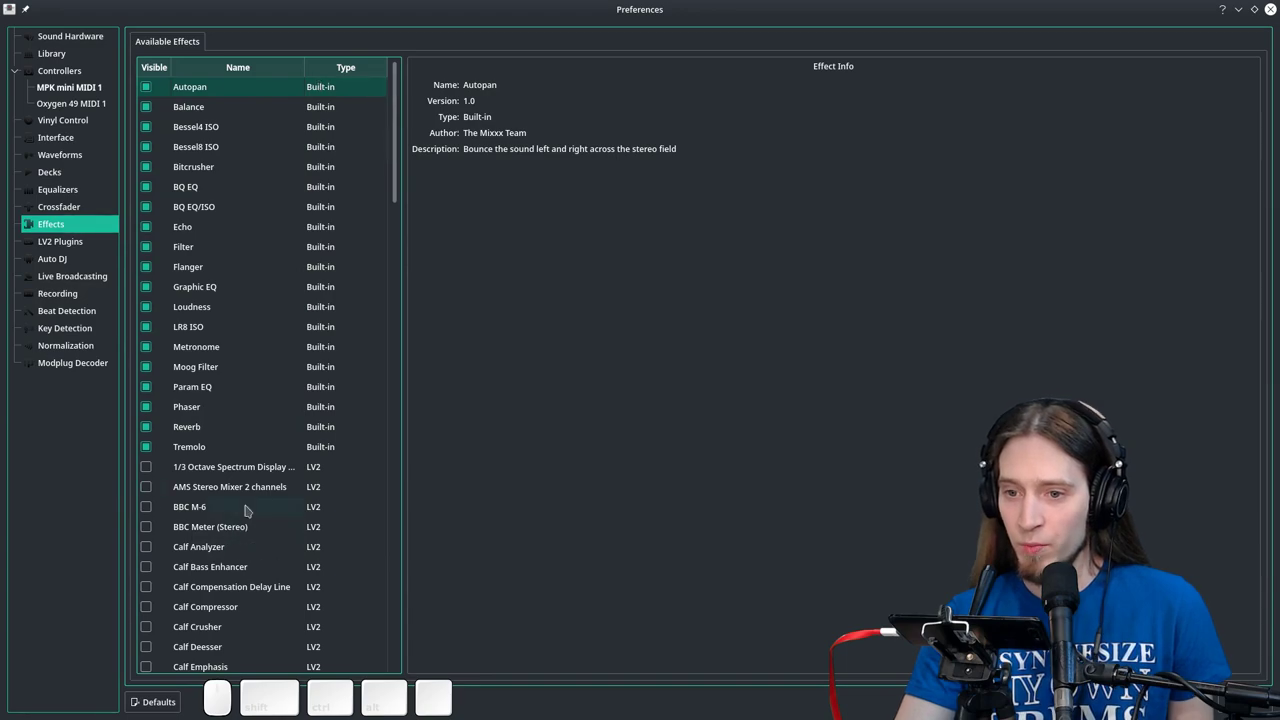
pyautogui.scroll(-3)
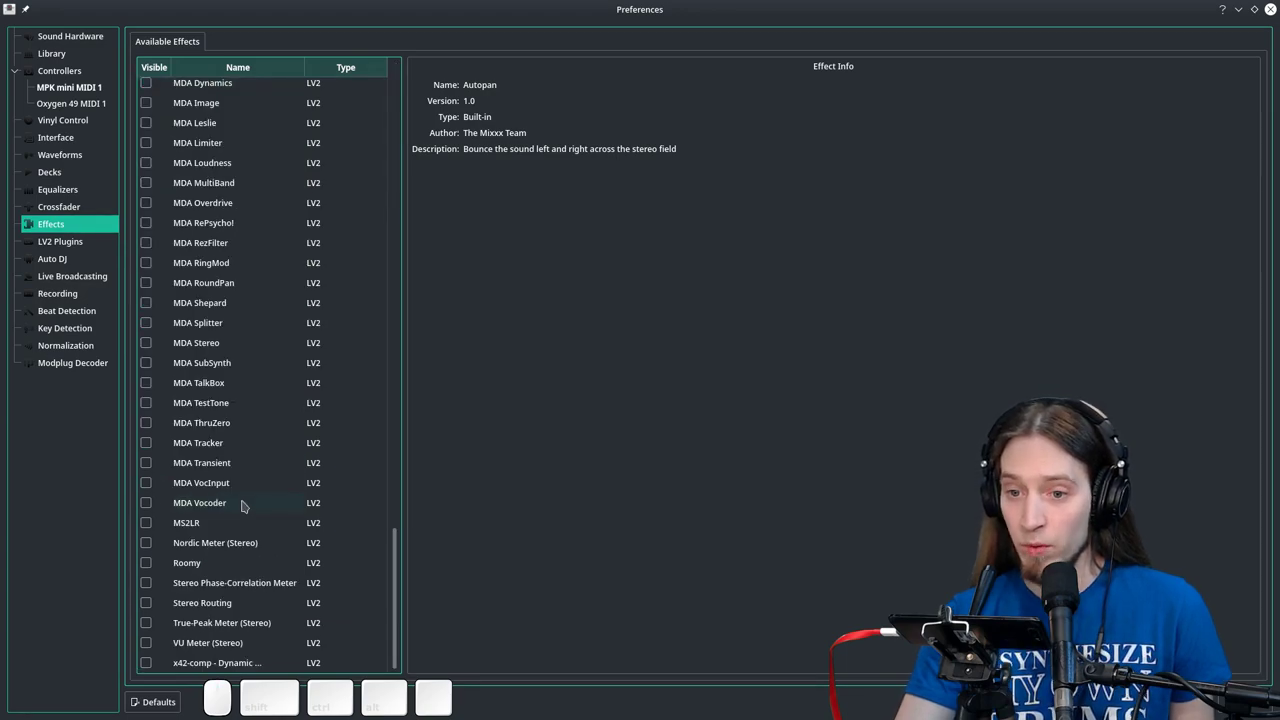
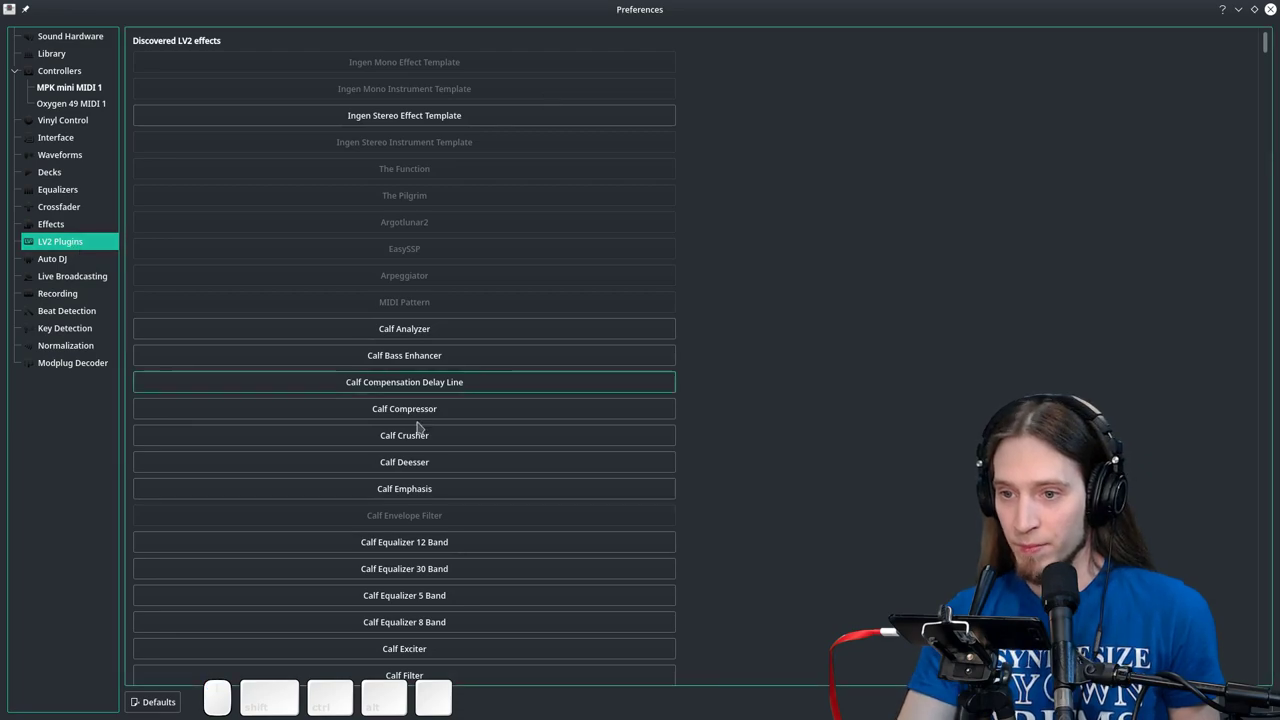
# Step: Scroll through the discovered LV2 plugins list and back up
pyautogui.scroll(-3)
pyautogui.scroll(-3)
pyautogui.scroll(-3)
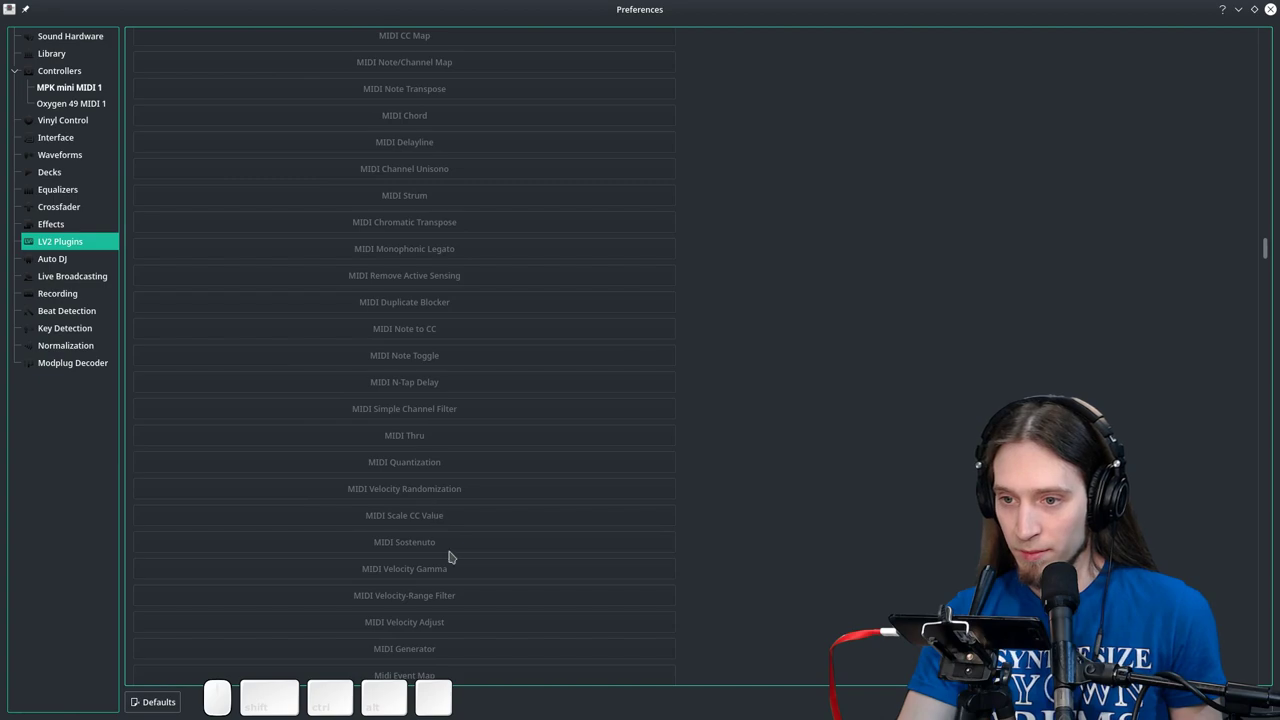
pyautogui.scroll(3)
pyautogui.scroll(3)
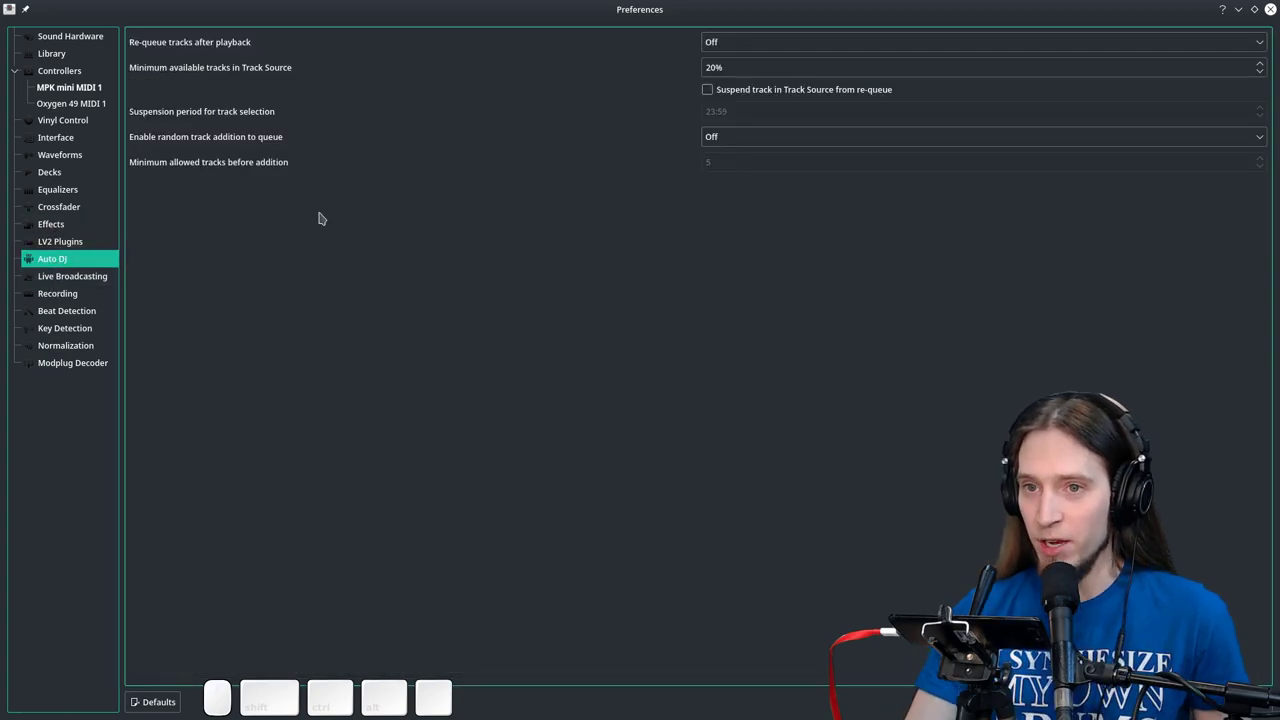